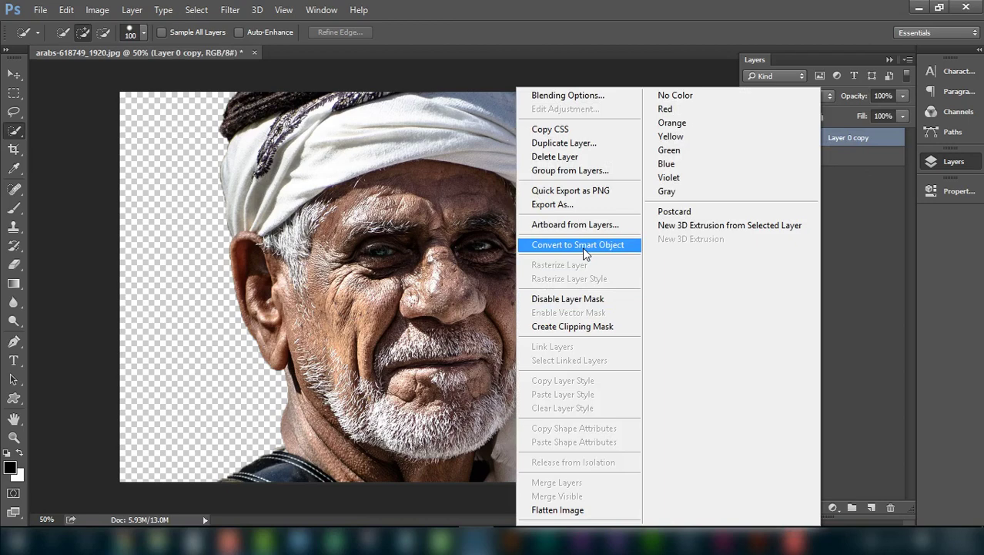
- Convert the duplicated Layer 0 copy into a smart object so filters stay editable
left_click(590, 254)
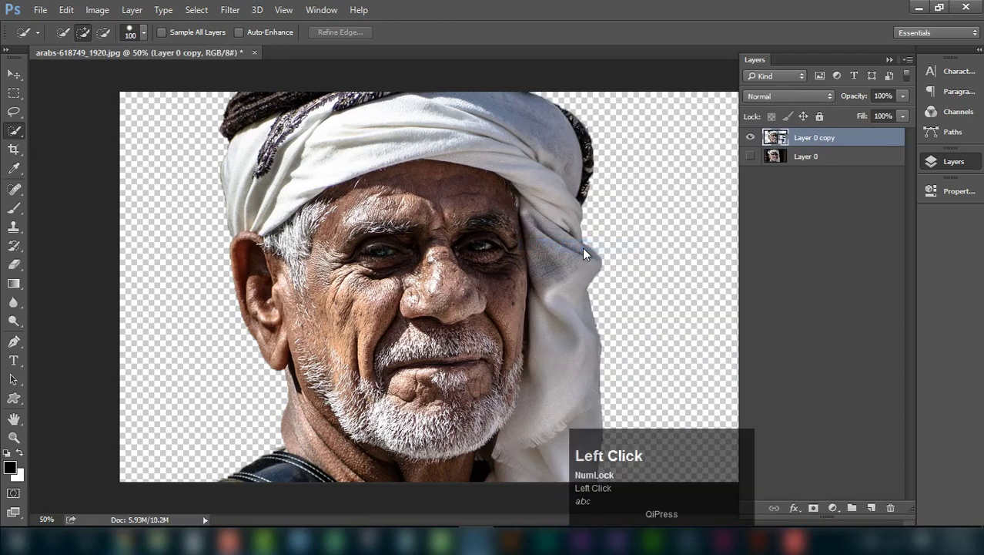
left_click(800, 248)
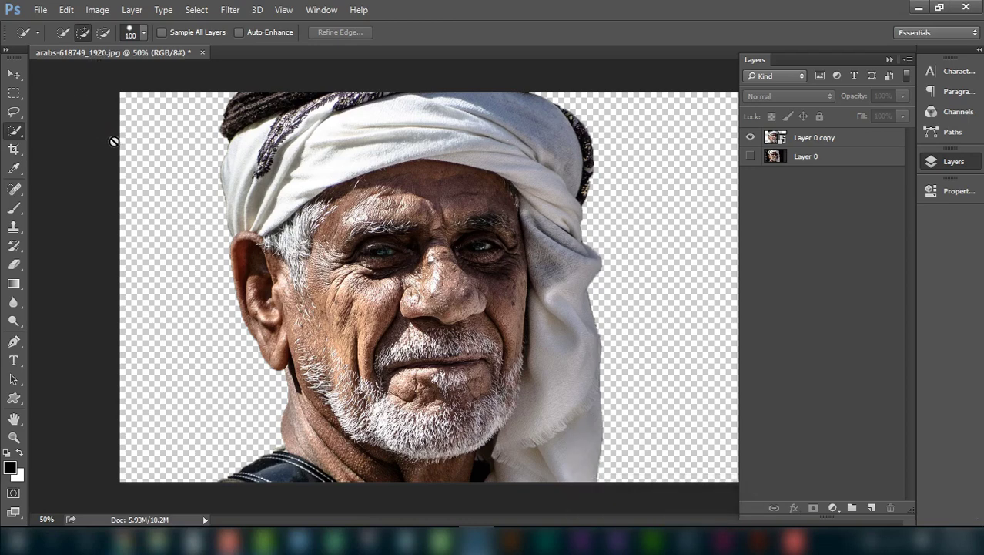
left_click(106, 20)
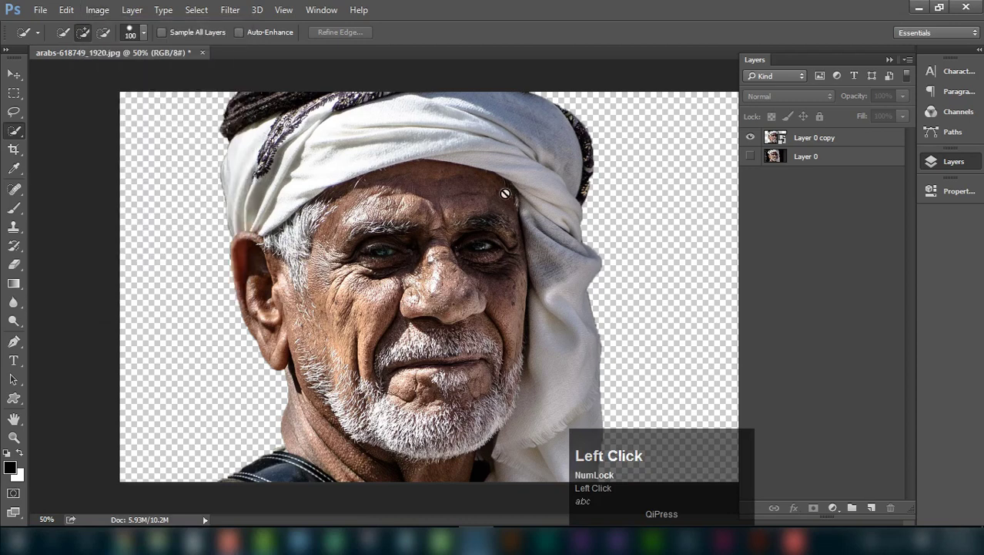
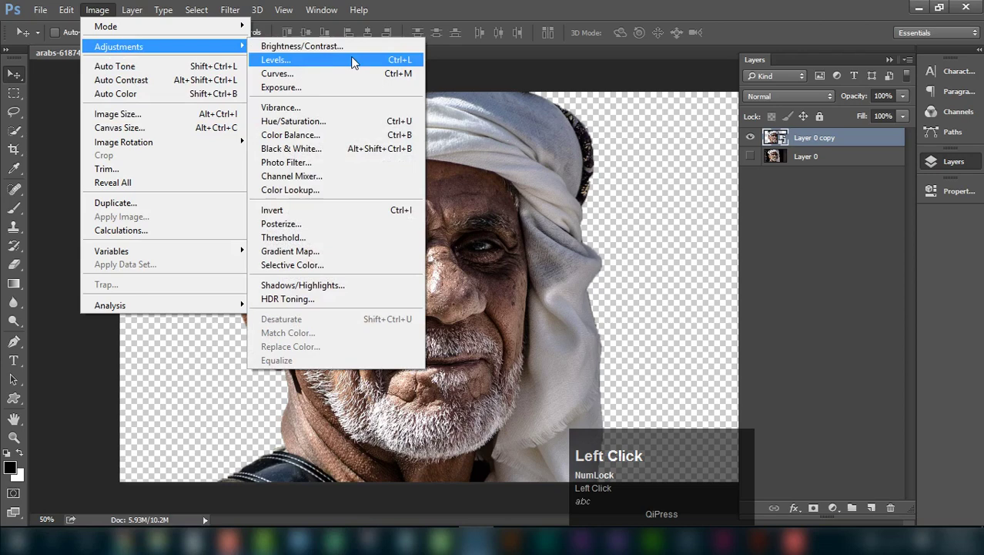
- Apply a Shadows/Highlights smart filter, then frame the nose detail in the Unsharp Mask preview
left_click_drag(319, 288, 625, 253)
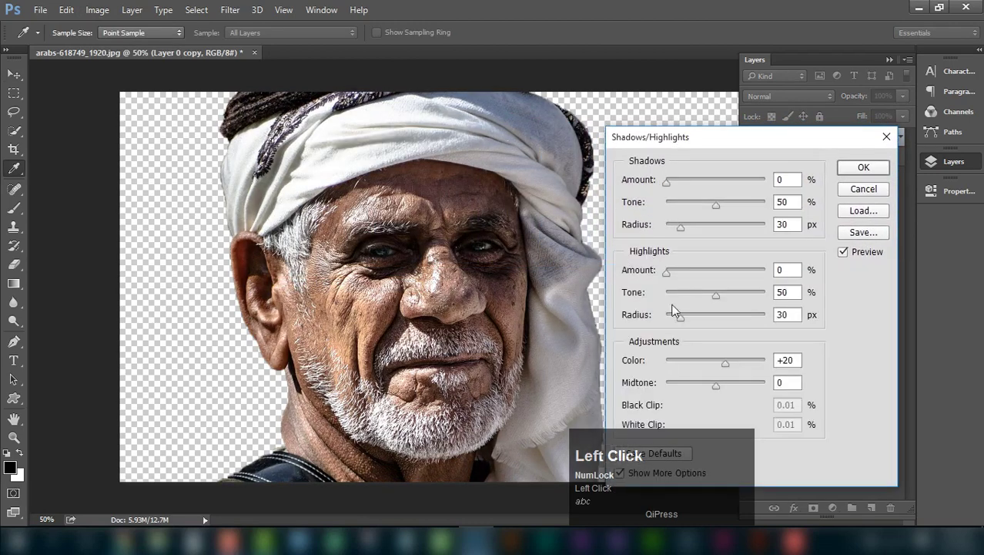
scroll("down", 3)
scroll("up", 3)
left_click_drag(724, 135, 887, 201)
left_click_drag(727, 171, 677, 255)
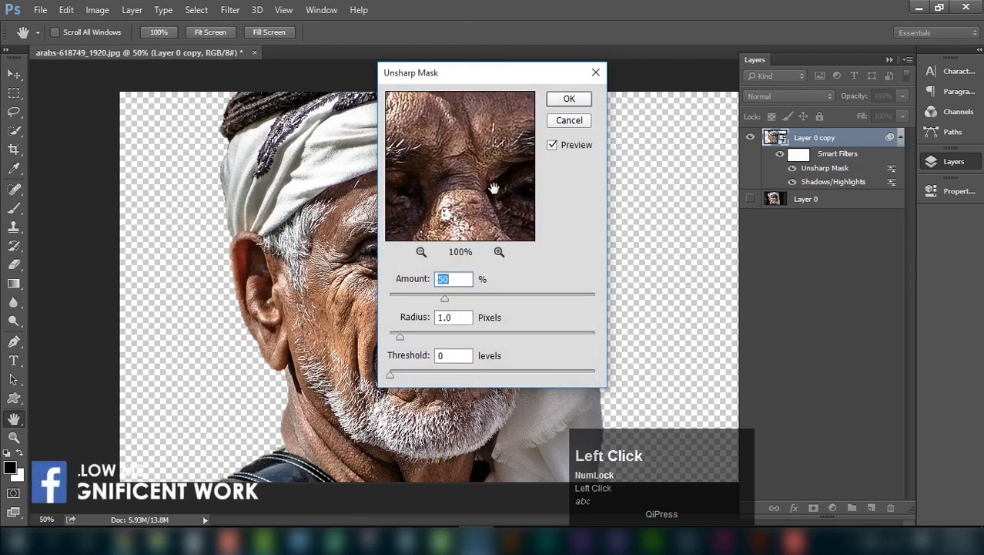
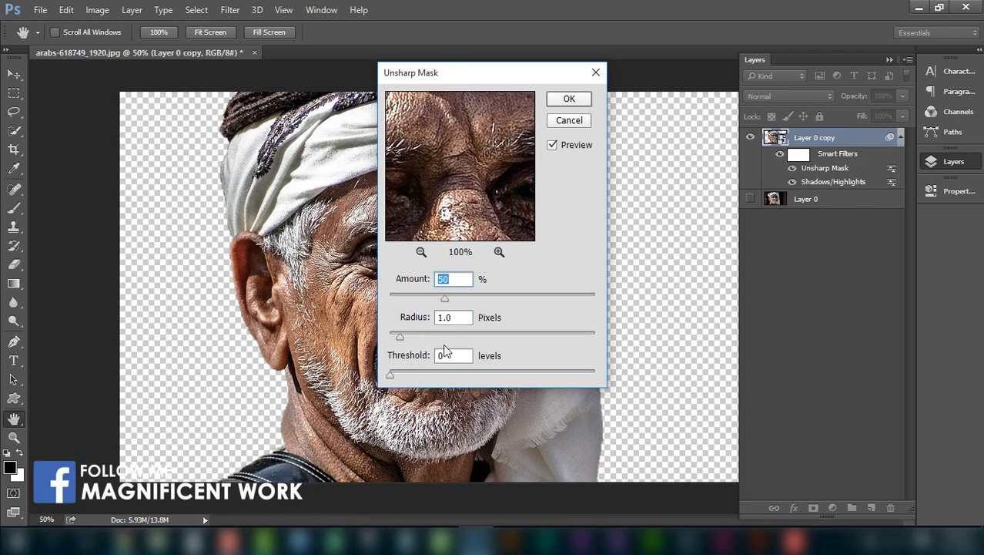
- Set Unsharp Mask to amount 50 and raise the radius from 1.0 to 1.6 pixels
left_click_drag(403, 341, 417, 344)
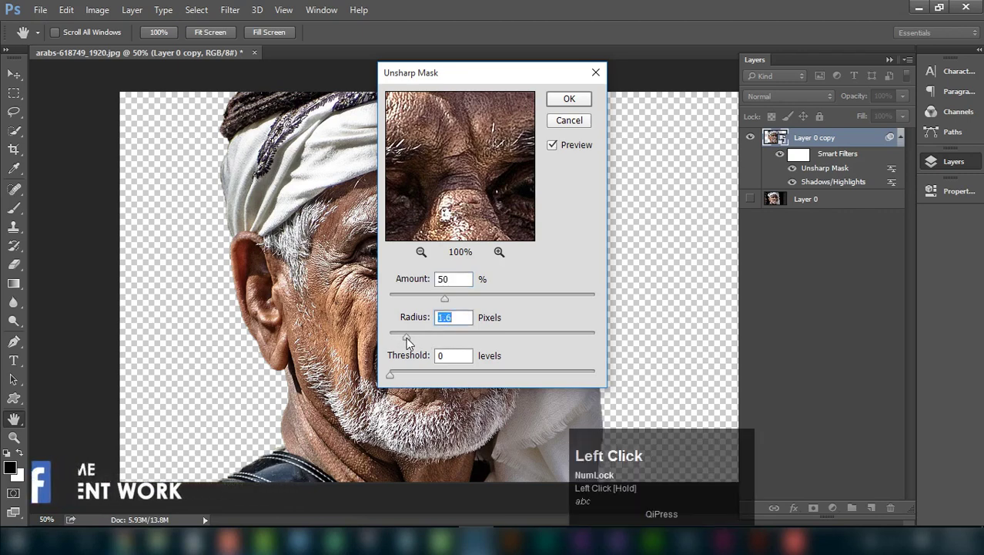
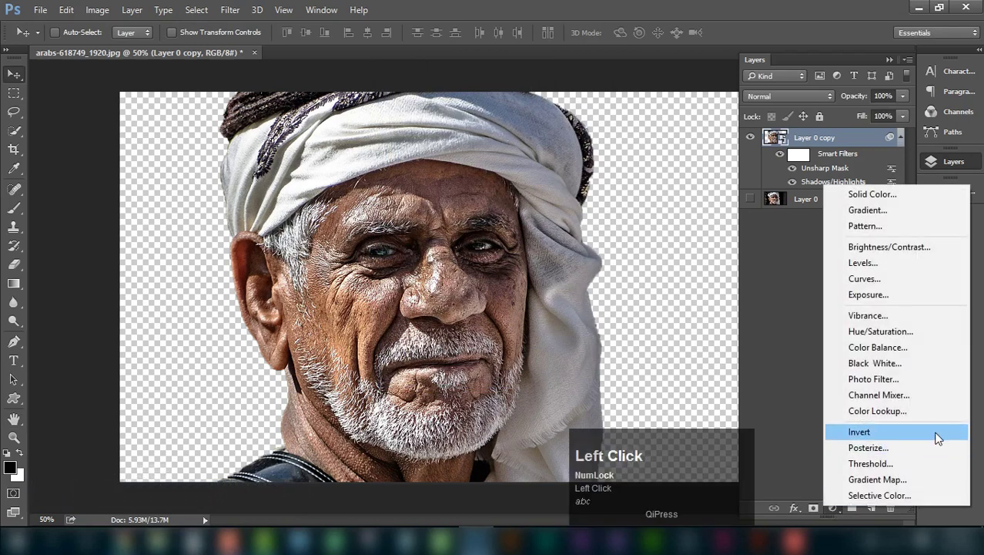
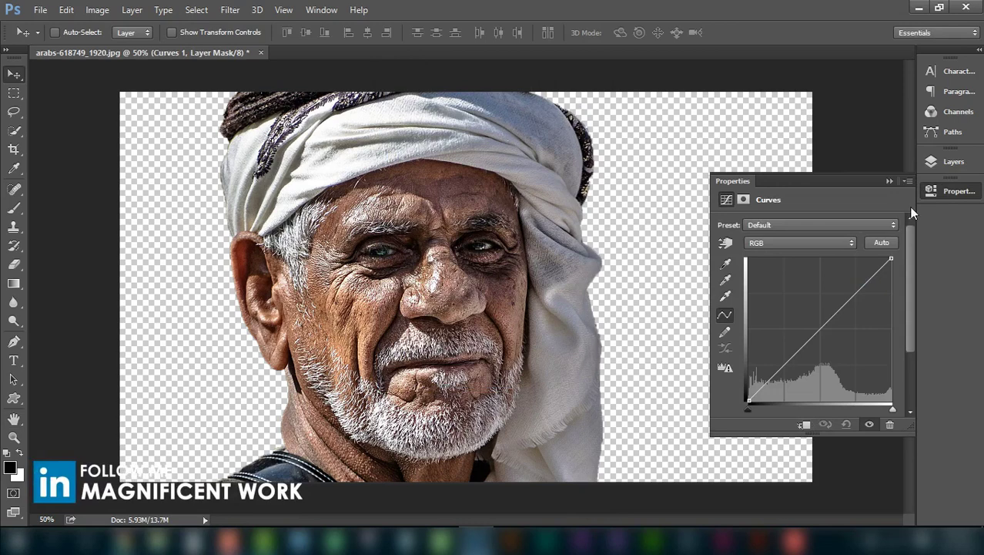
- Add a clipped Curves adjustment layer with the Auto Enhance Brightness and Contrast correction
left_click(934, 154)
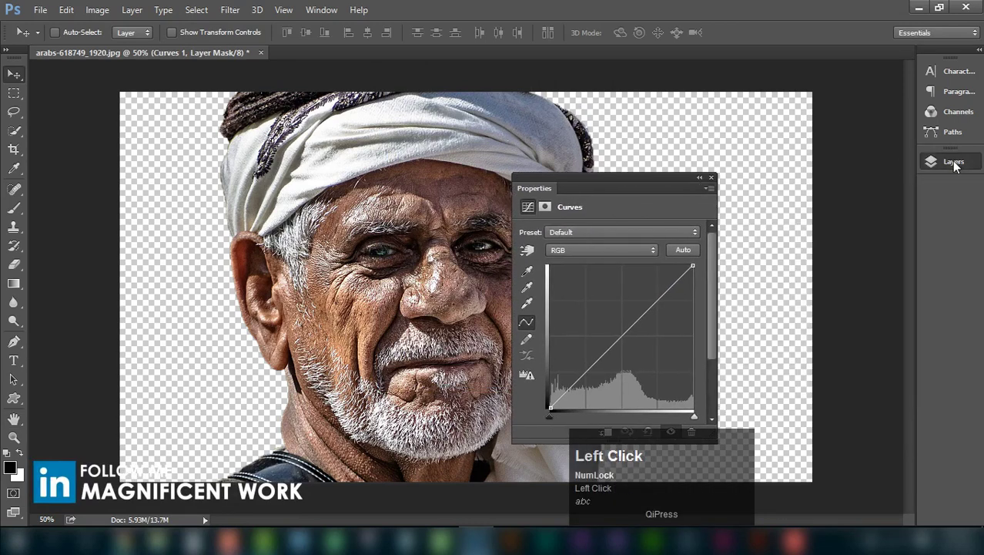
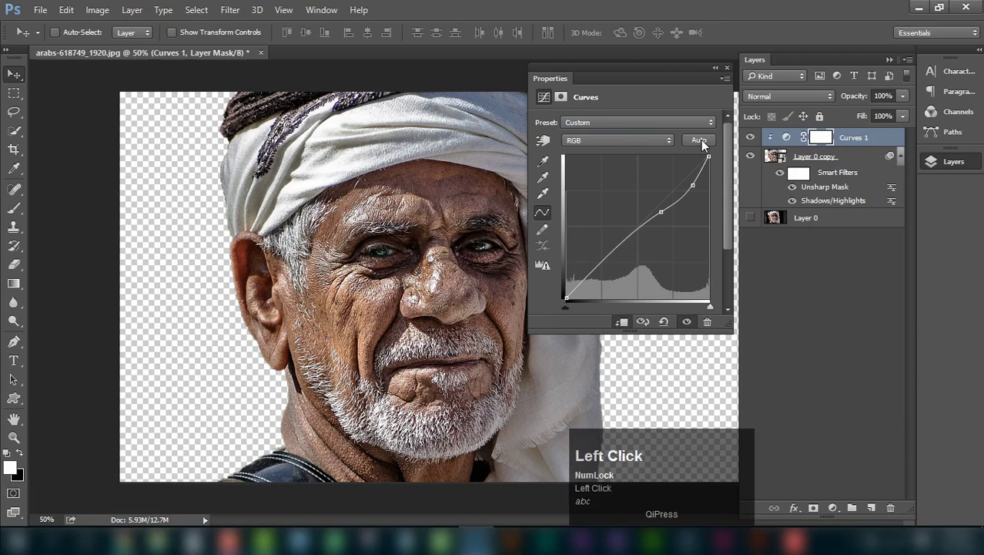
left_click(703, 144)
left_click(448, 182)
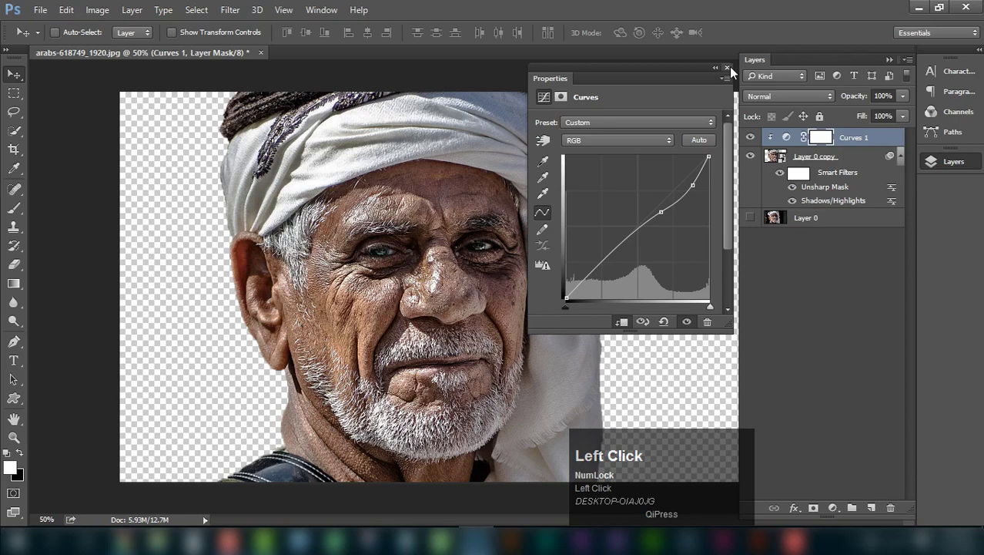
left_click(734, 73)
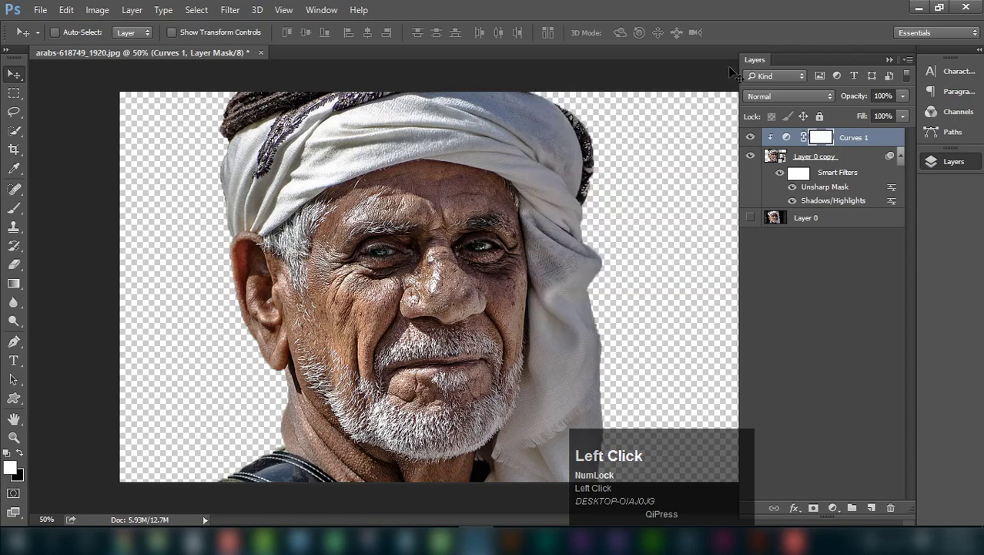
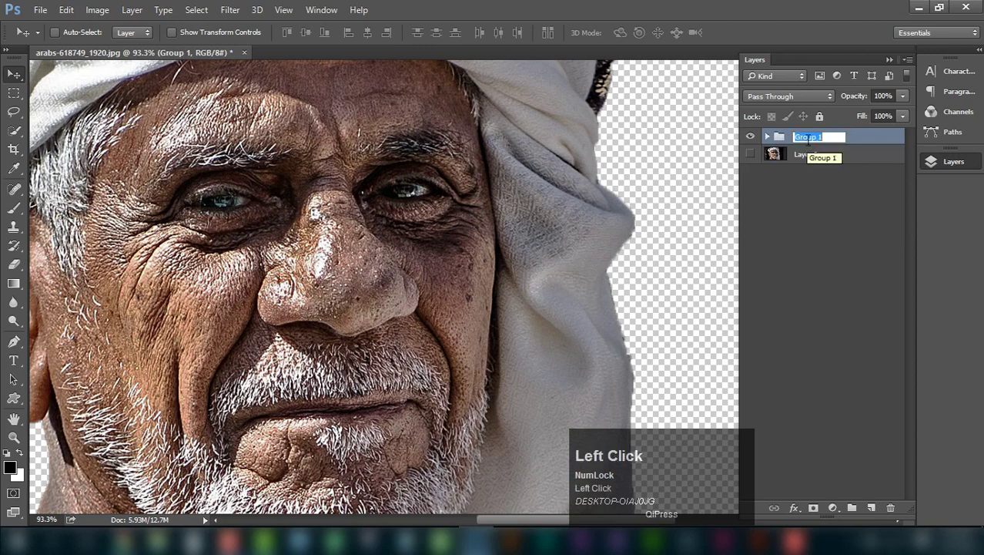
- Rename the new group containing the portrait and Curves layer to 'Oil Paint'
type("o")
type("l")
key("space")
type("p")
type("int")
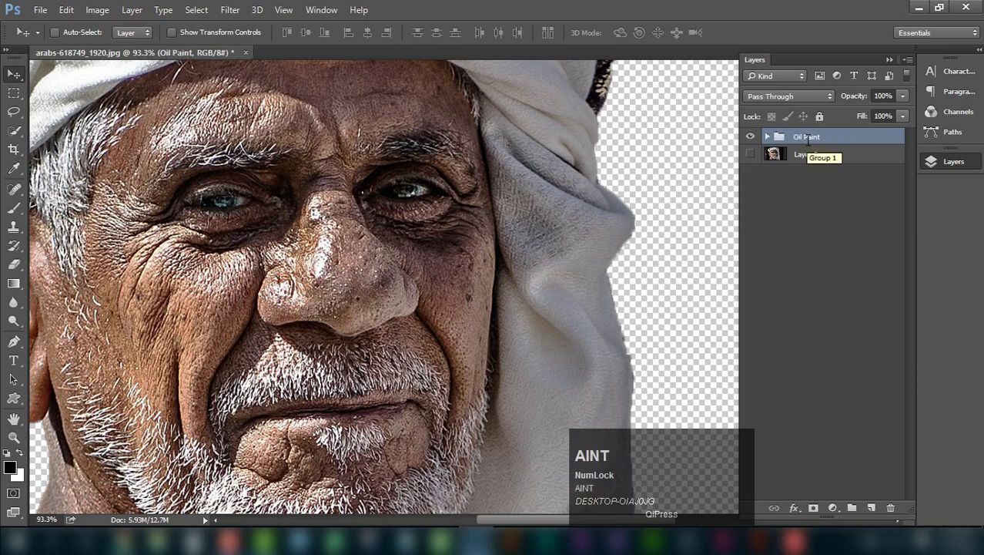
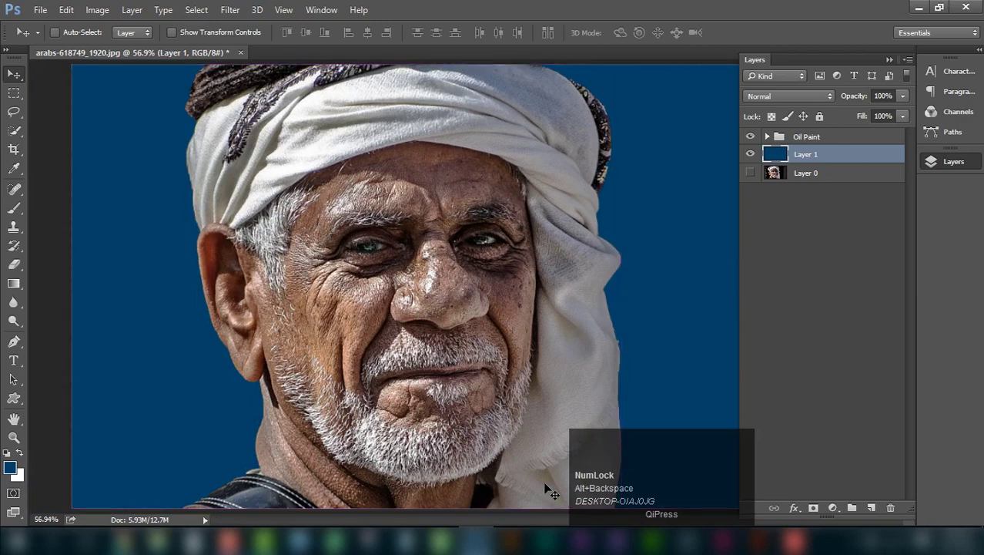
- Fill Layer 1 with dark blue beneath the Oil Paint group as a solid background
key("space")
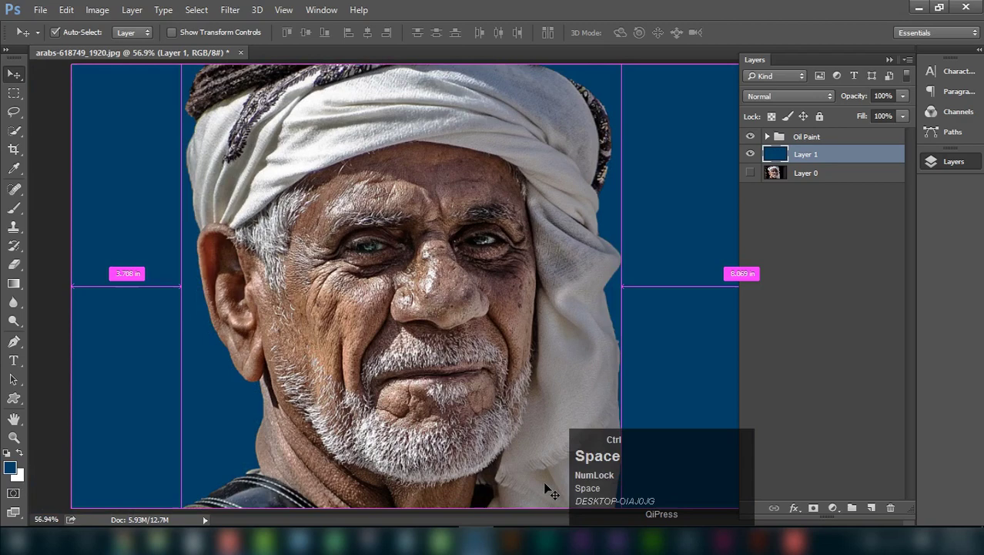
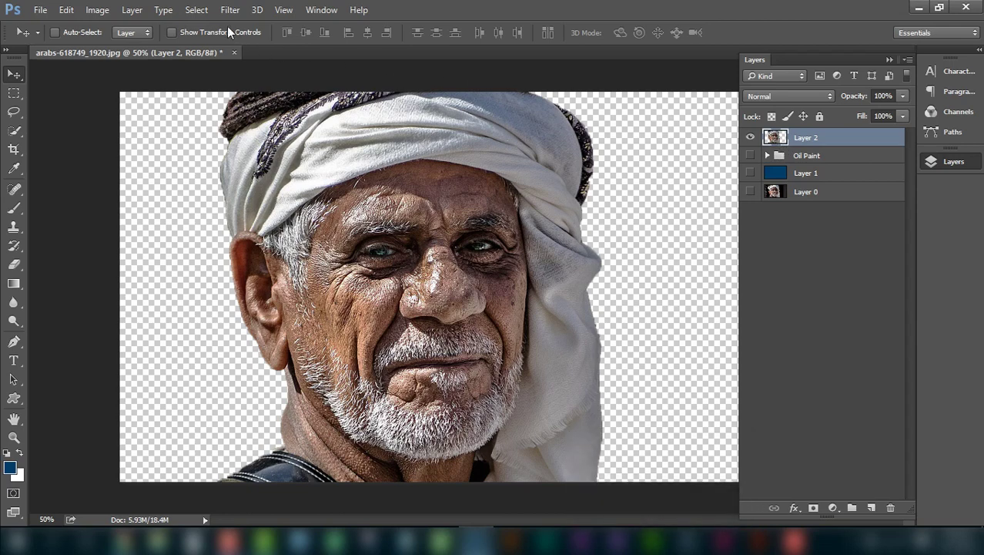
- Apply a Diffuse filter in Anisotropic mode to the merged Layer 2
left_click_drag(228, 18, 413, 305)
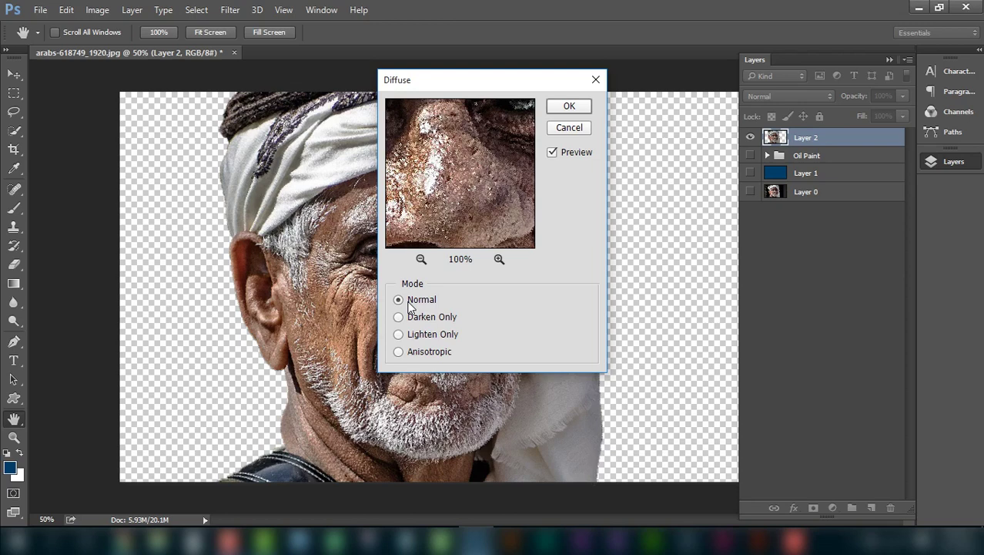
left_click(439, 358)
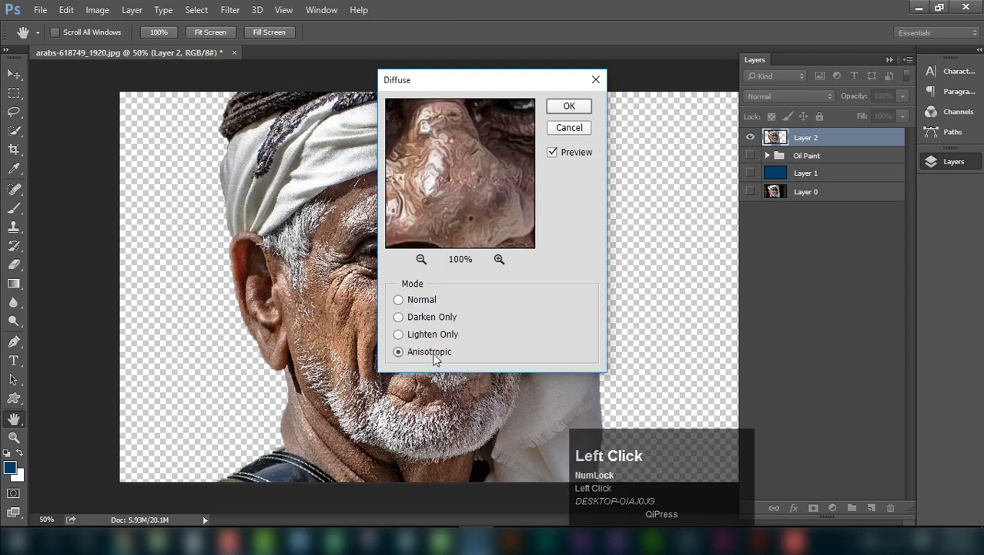
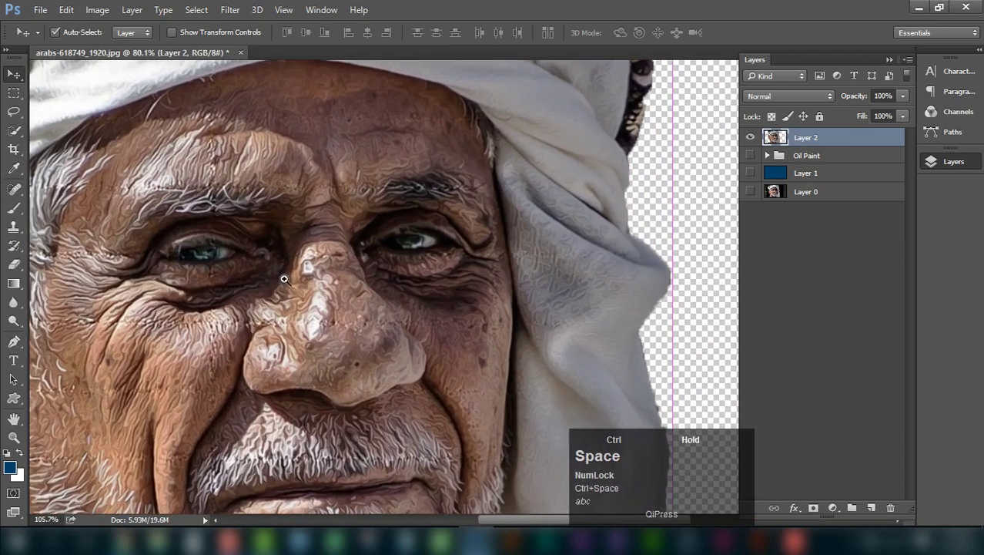
- Zoom out and switch to a fuller-screen view of the whole portrait
key("ctrl+space")
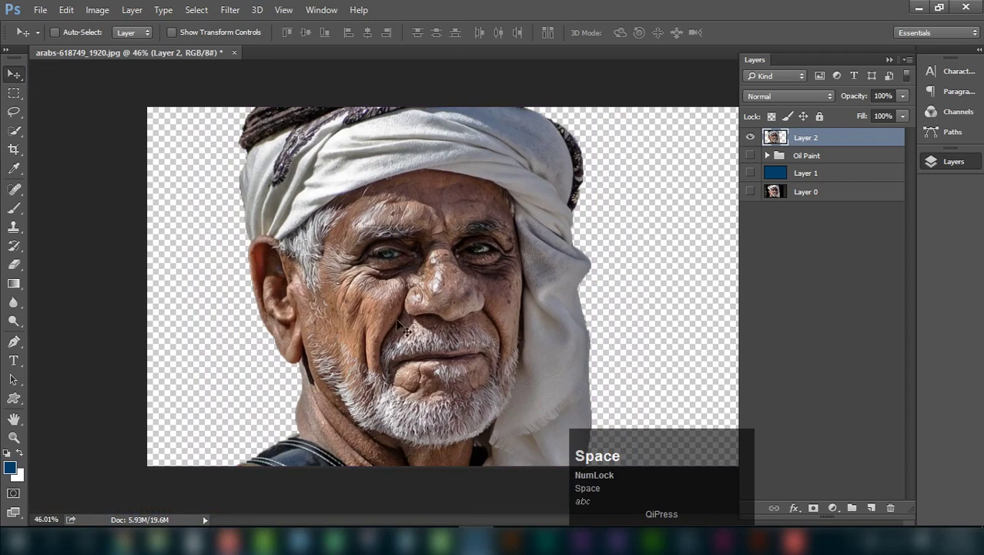
key("f")
key("space")
left_click(496, 237)
key("space")
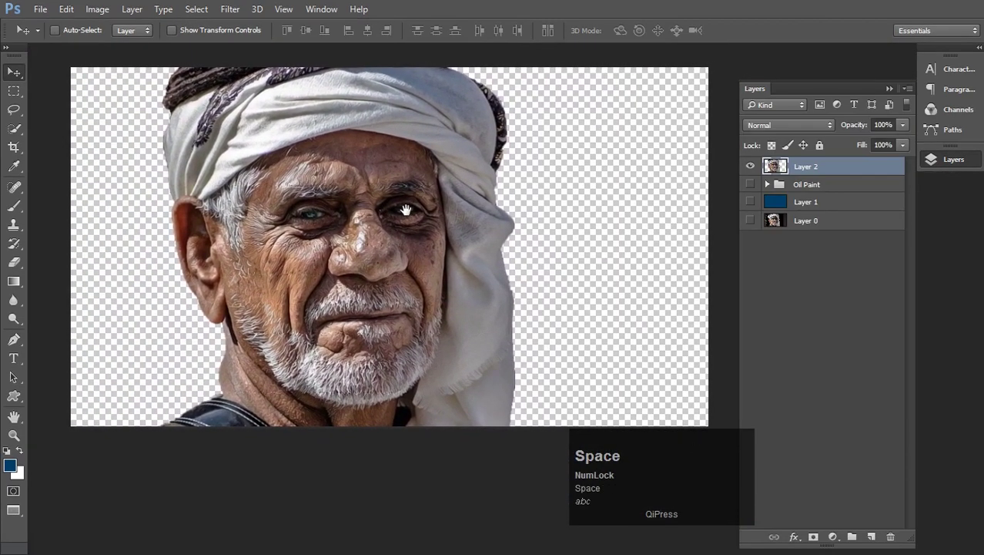
- Rotate Layer 2 90° clockwise and reapply the Diffuse filter in that orientation
key("v")
left_click(72, 17)
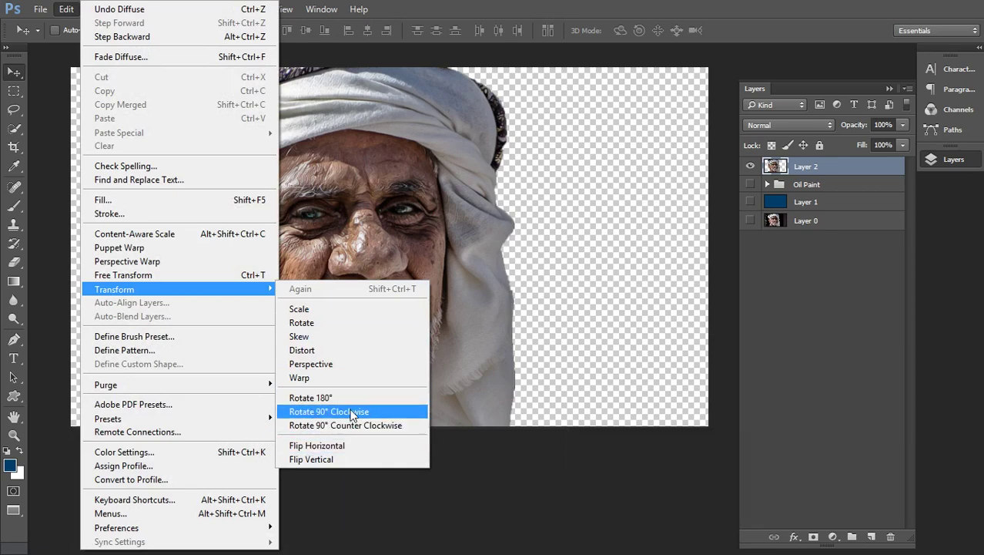
left_click(355, 413)
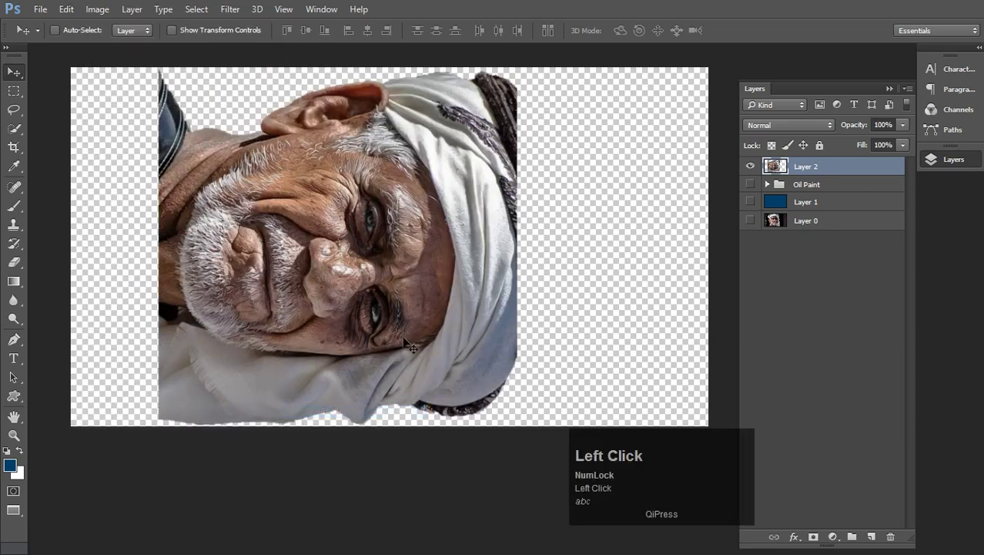
left_click(229, 14)
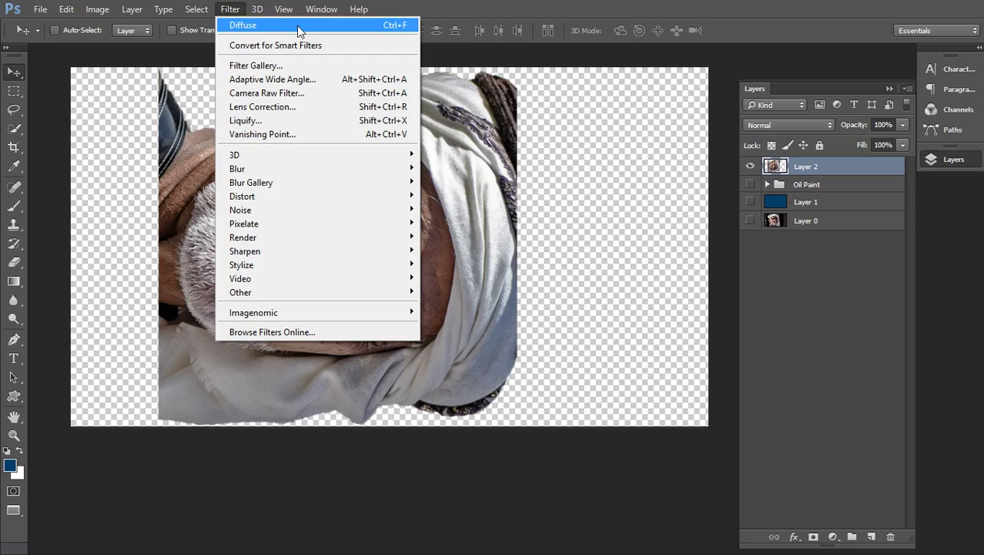
left_click(303, 29)
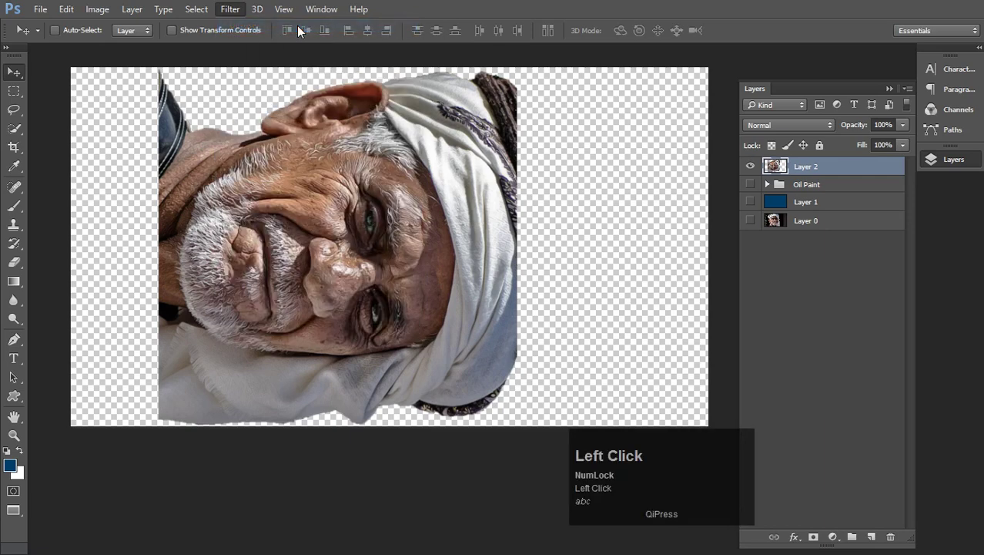
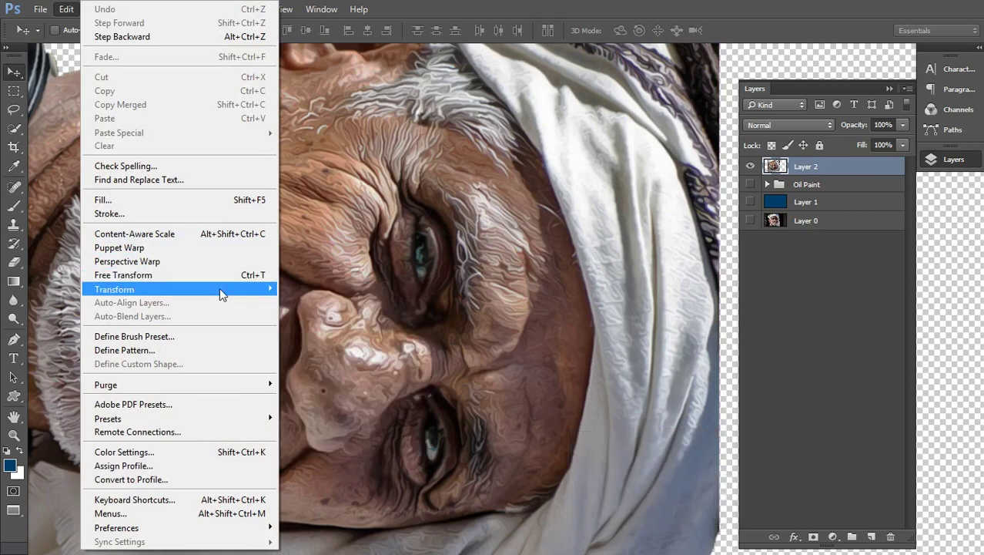
- Repeat the quarter-turn and Diffuse twice more, then rotate the portrait back upright
left_click(342, 414)
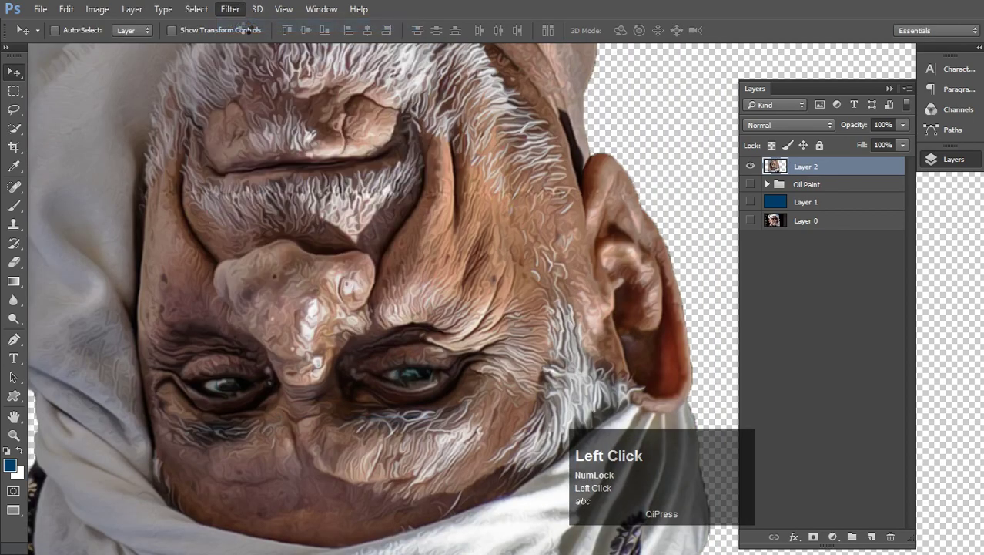
left_click(69, 18)
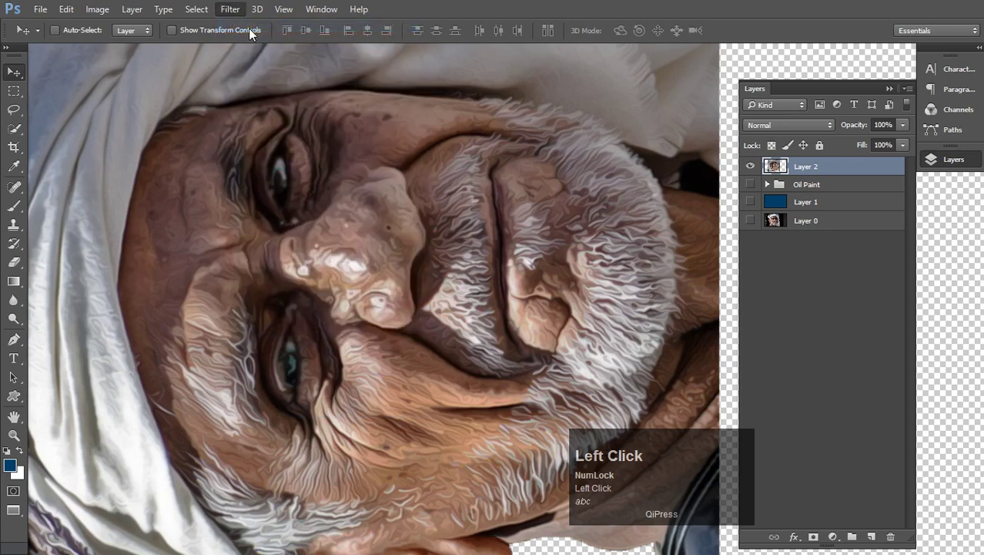
left_click(78, 15)
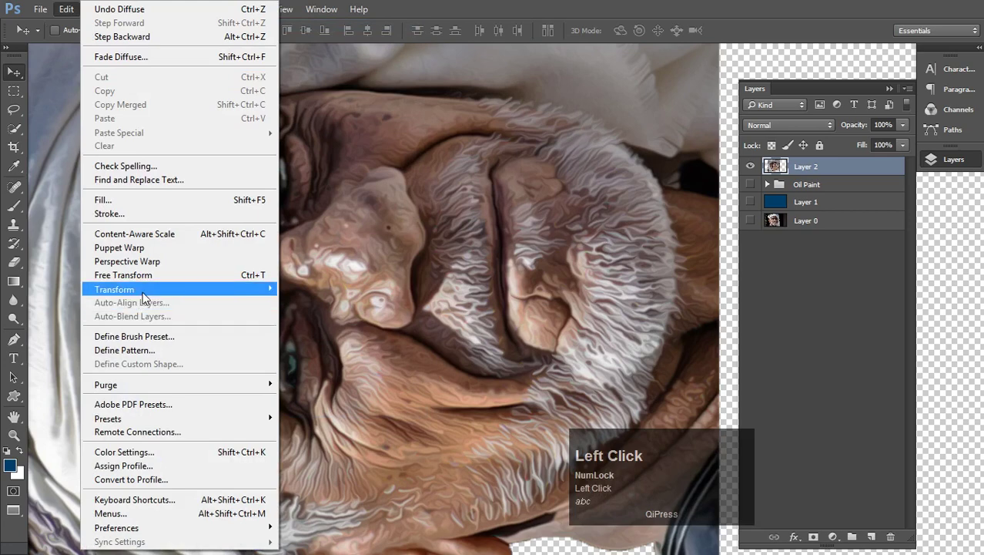
left_click(324, 414)
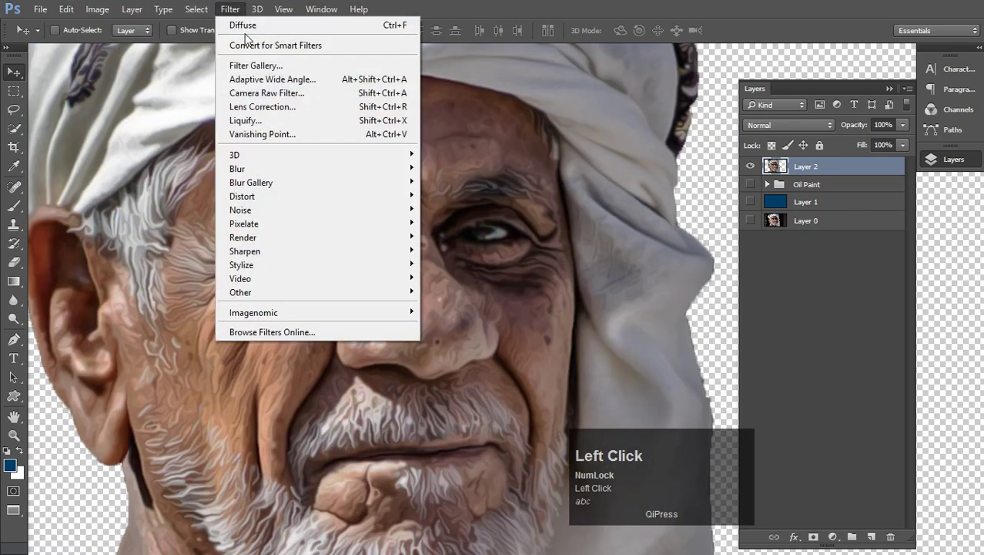
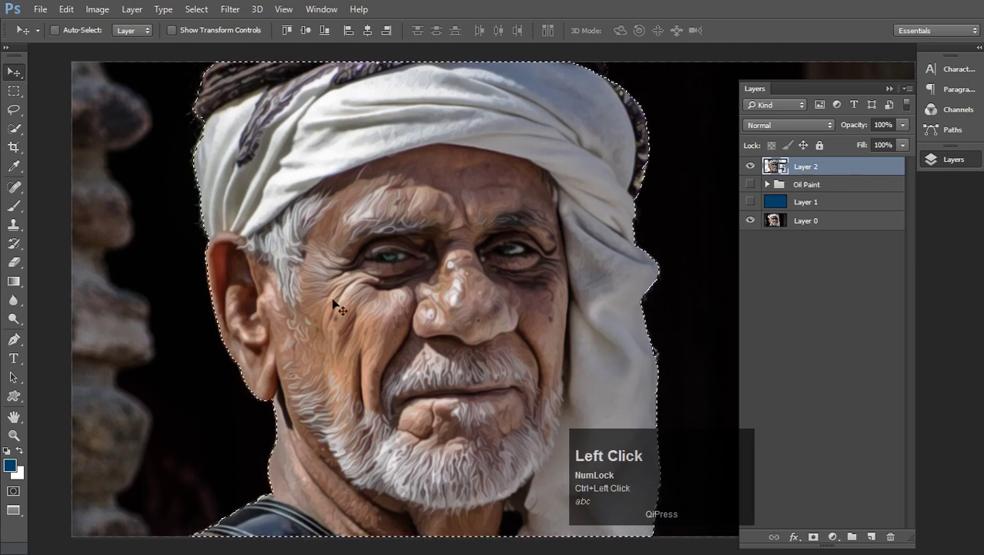
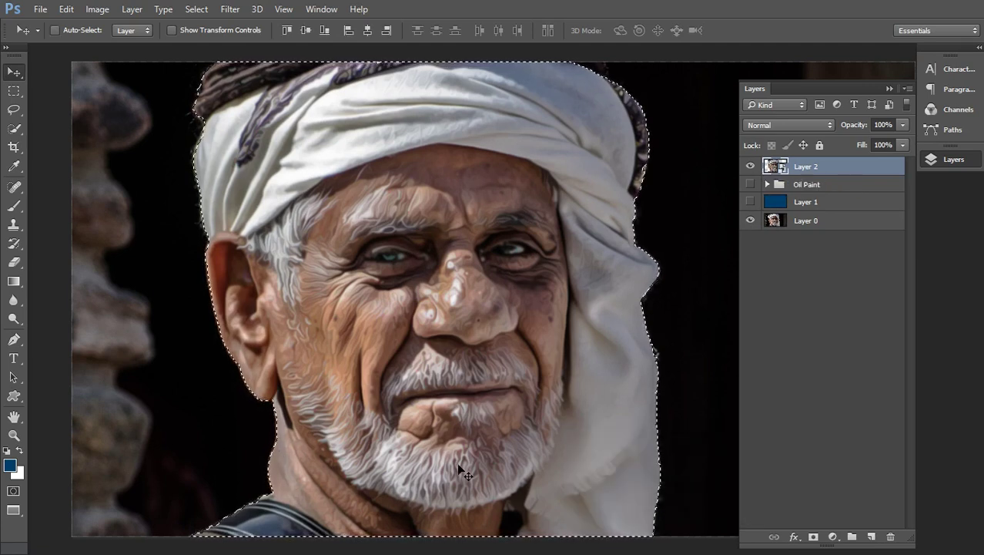
- Reveal Layer 0 beneath the painted portrait and load Layer 2's outline as a selection
left_click(198, 12)
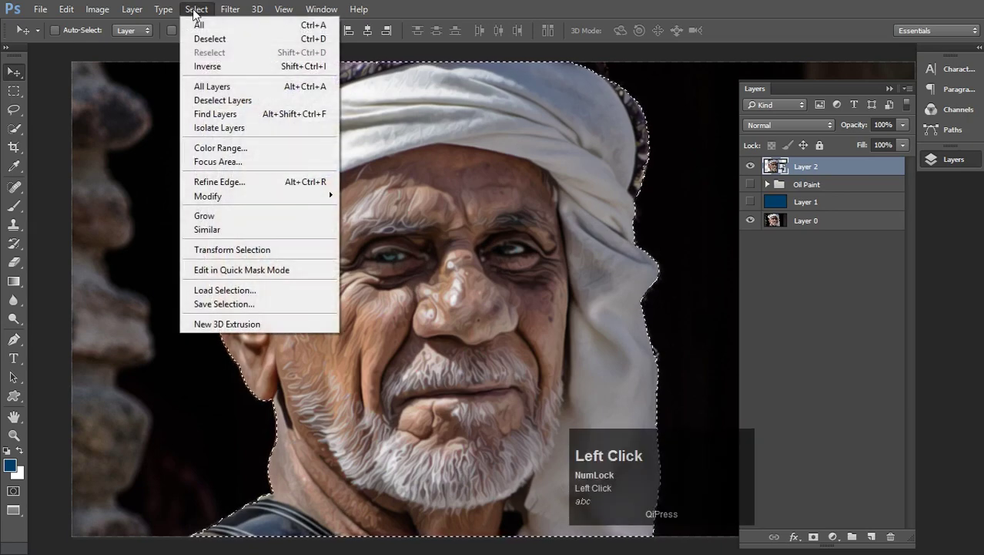
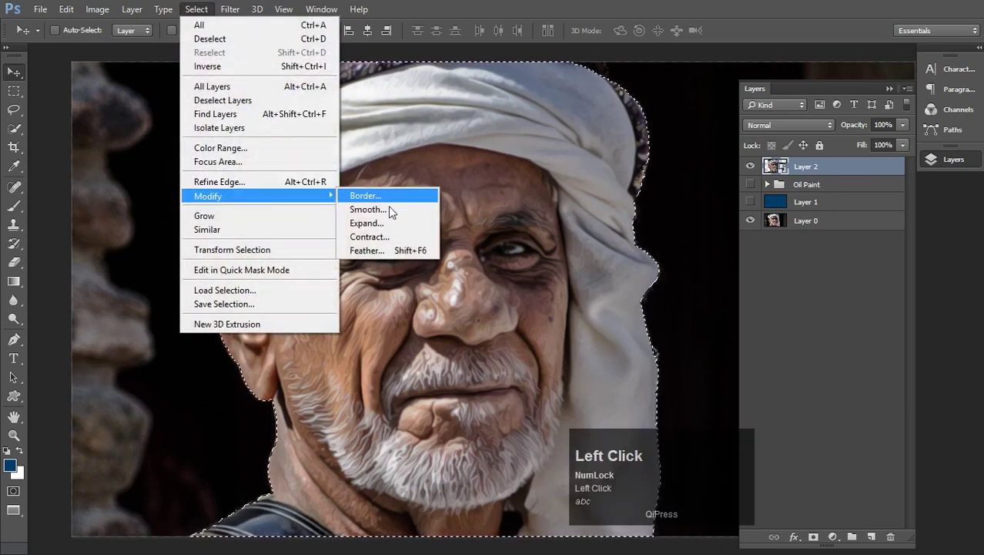
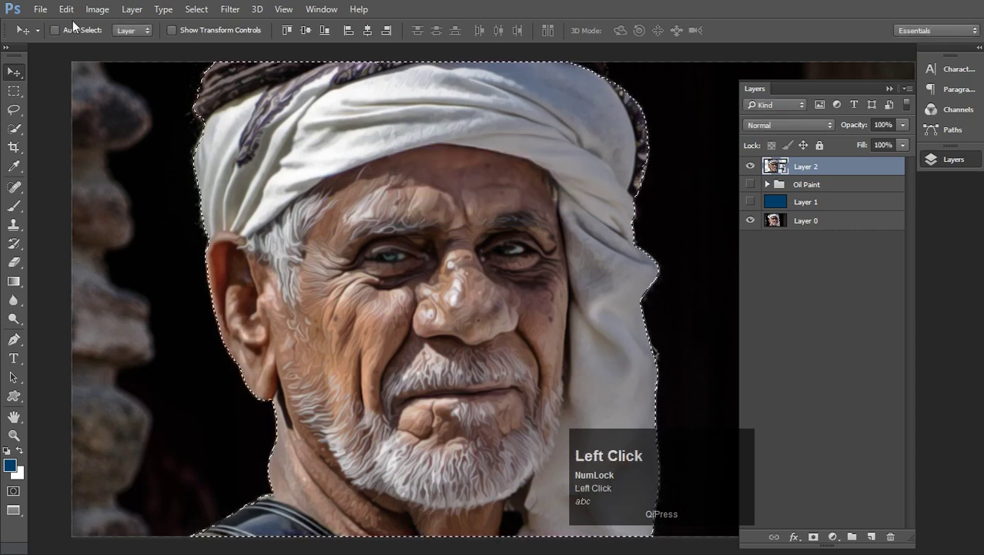
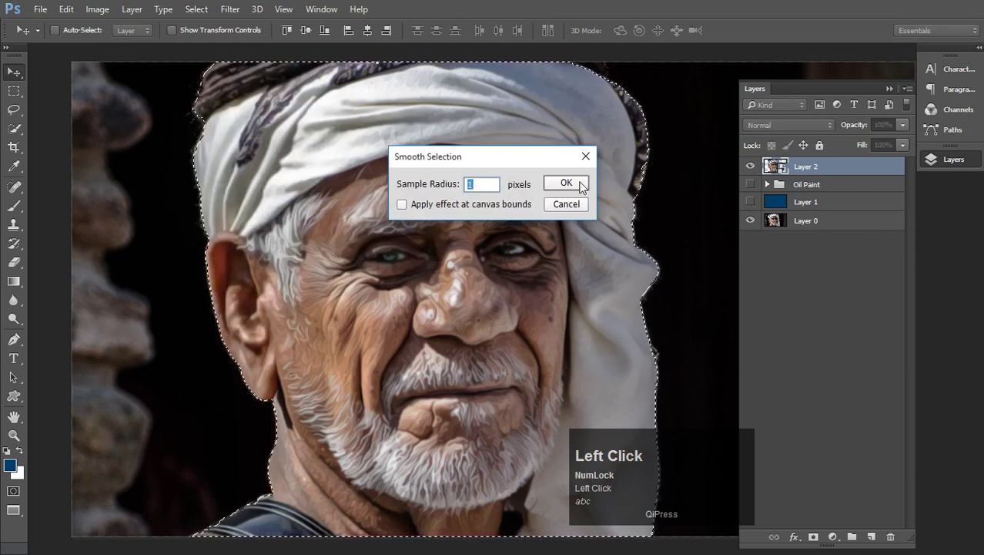
- Contract the selection by 1 pixel and smooth it via Select > Modify, confirming the sample radius
scroll("up", 3)
scroll("down", 3)
scroll("up", 3)
left_click(583, 186)
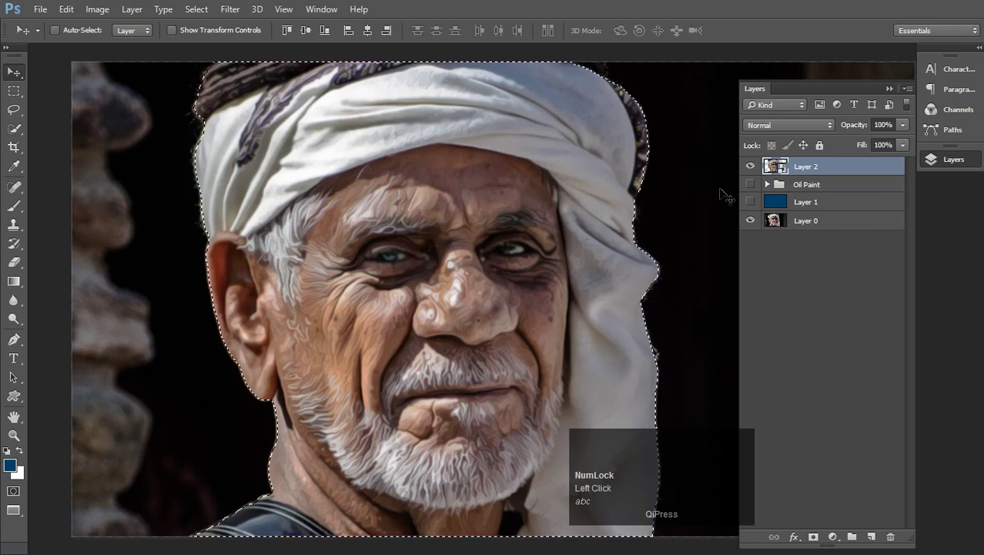
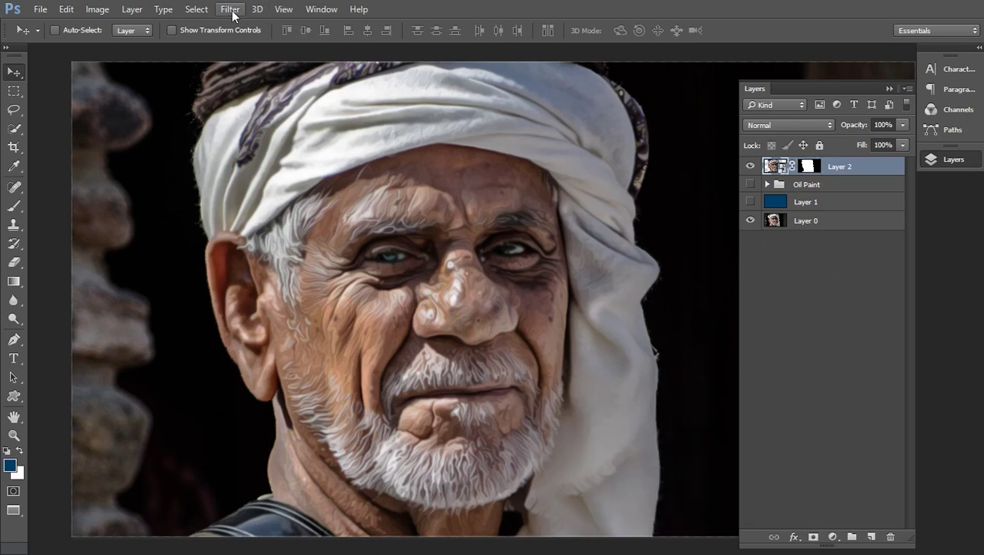
- Convert Layer 2 for smart filters and bring up Reduce Noise
left_click_drag(237, 14, 745, 221)
left_click_drag(432, 230, 696, 221)
left_click_drag(721, 221, 745, 221)
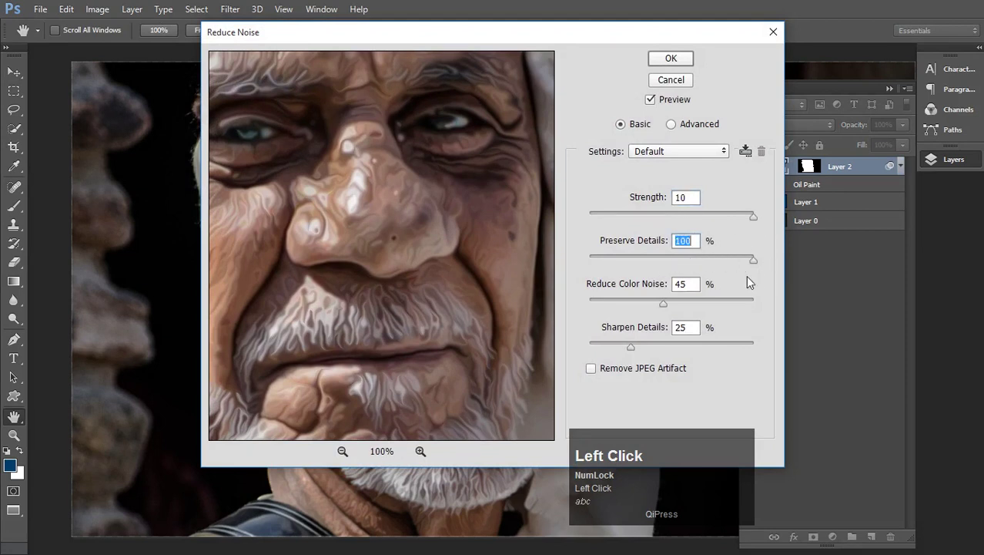
- Set Reduce Noise to strength 10, color noise 7 and sharpen details 90
left_click(655, 306)
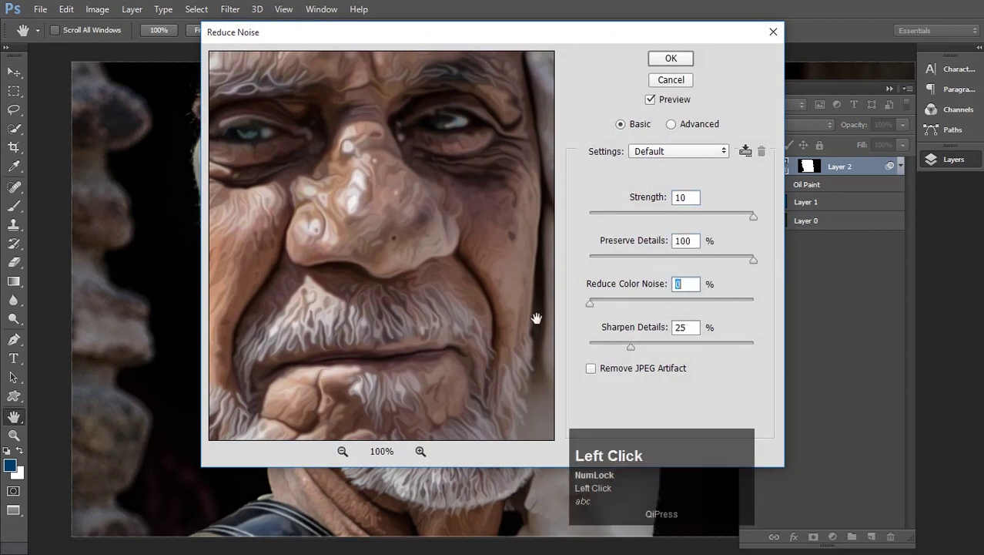
left_click(634, 349)
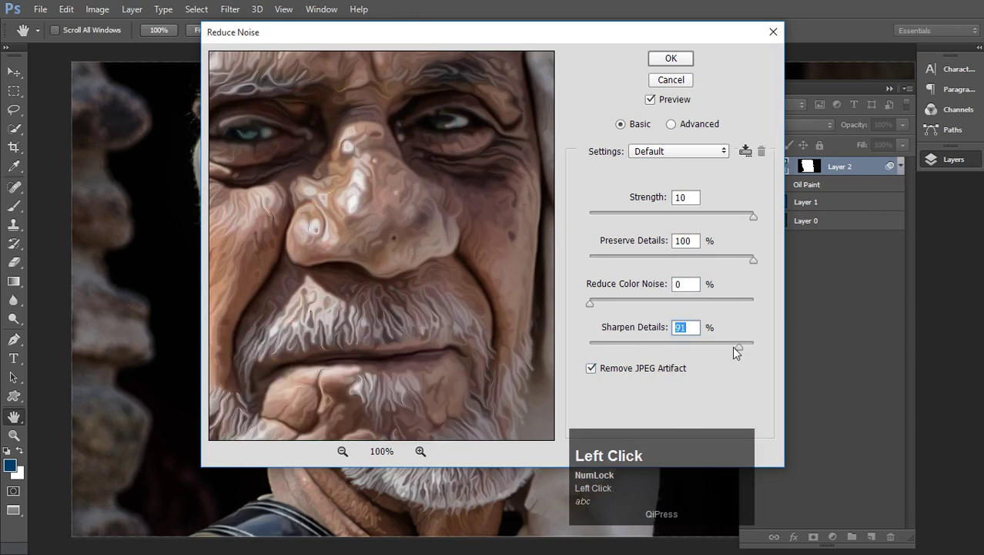
left_click(729, 349)
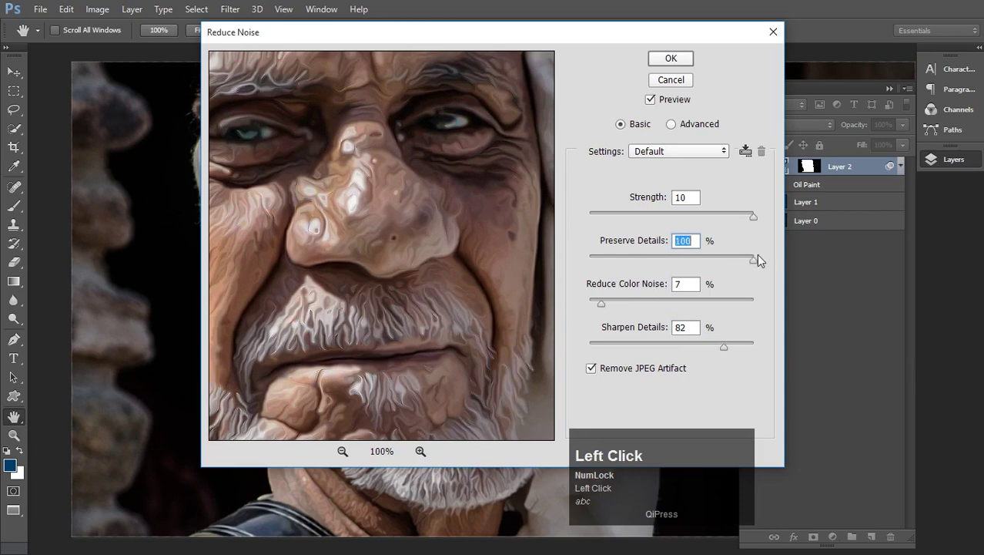
left_click(745, 353)
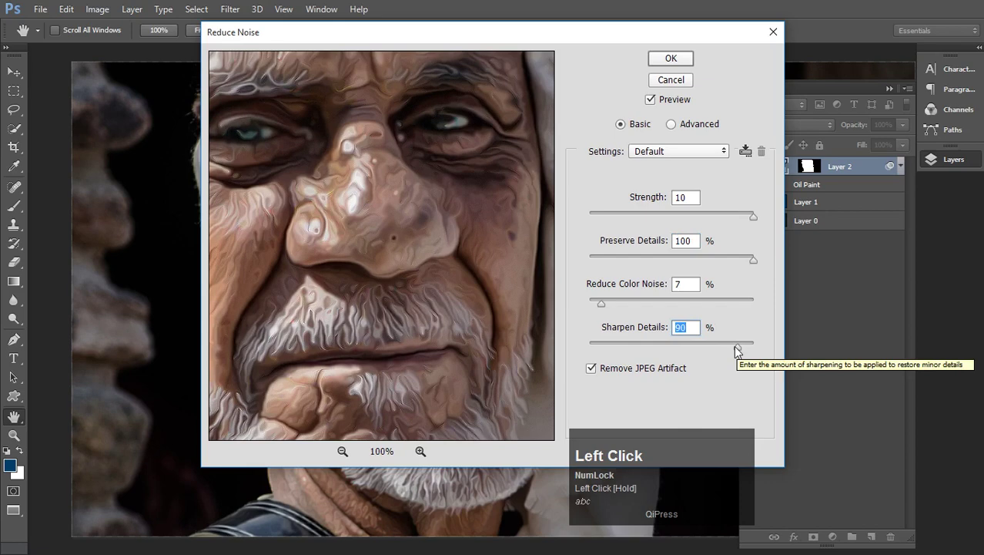
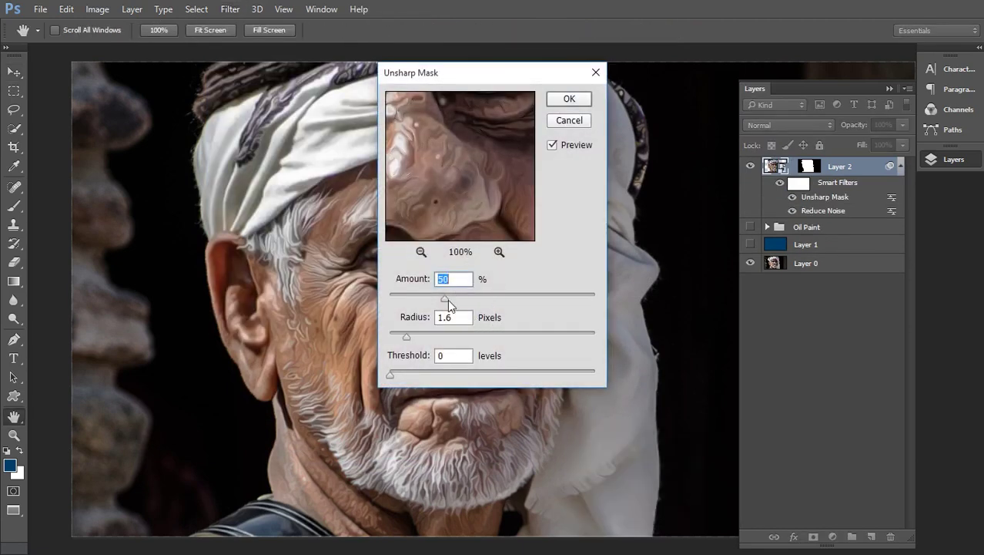
- Tune Unsharp Mask to about 52% amount, 1.8 px radius, threshold 0 and apply it
left_click_drag(449, 302, 413, 341)
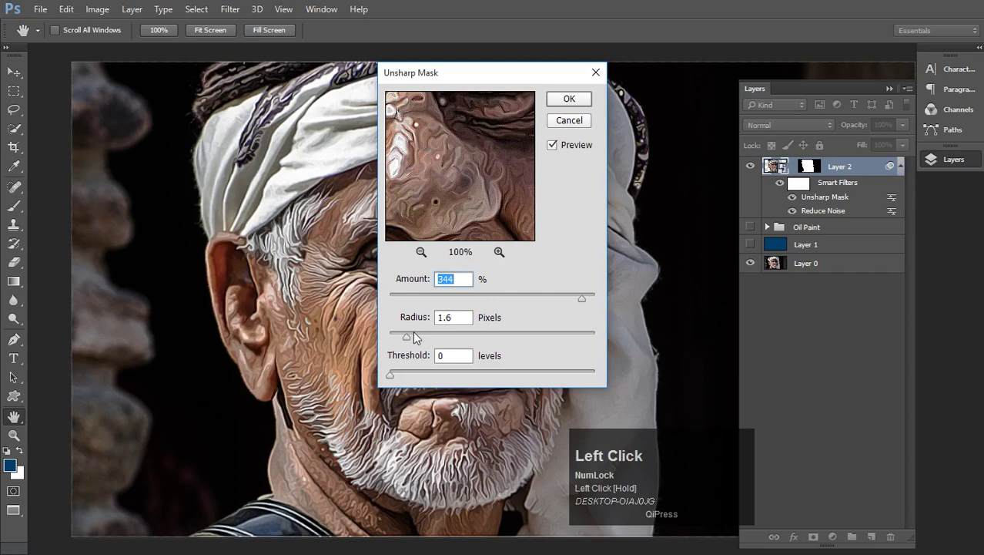
left_click_drag(414, 341, 581, 303)
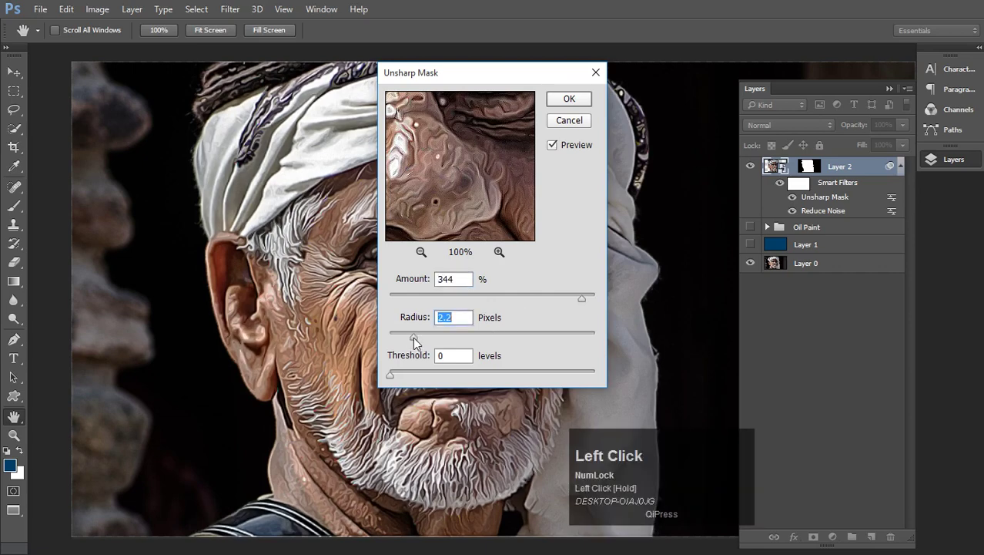
left_click(580, 303)
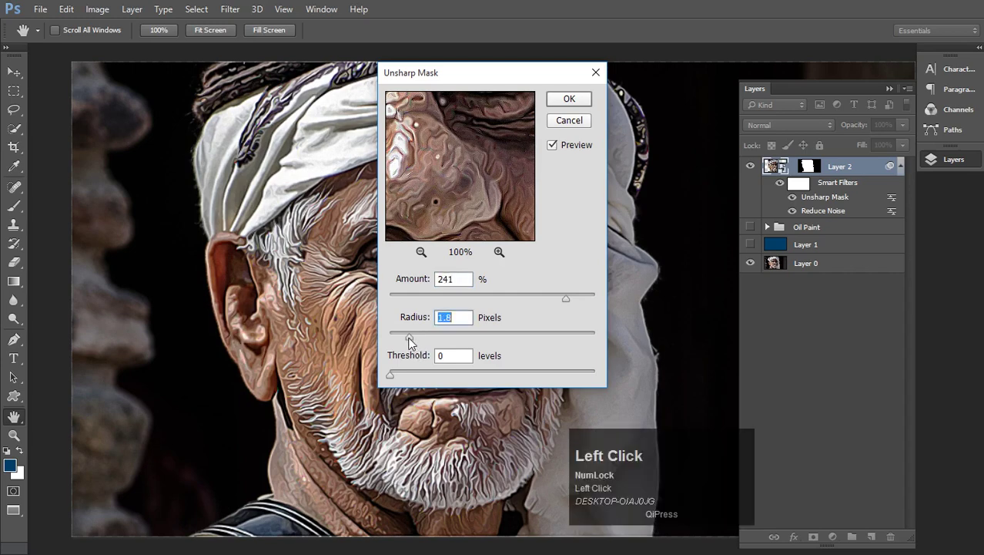
left_click(415, 341)
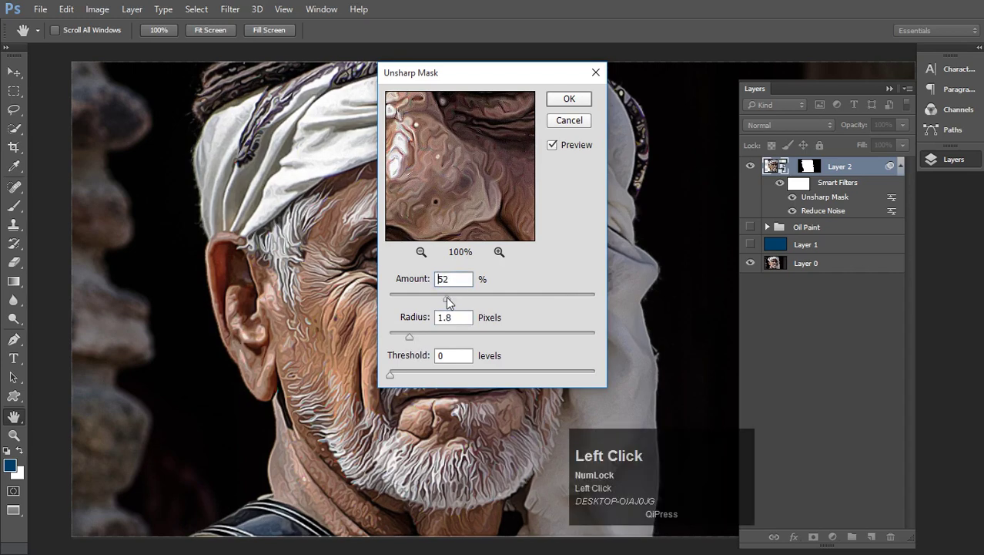
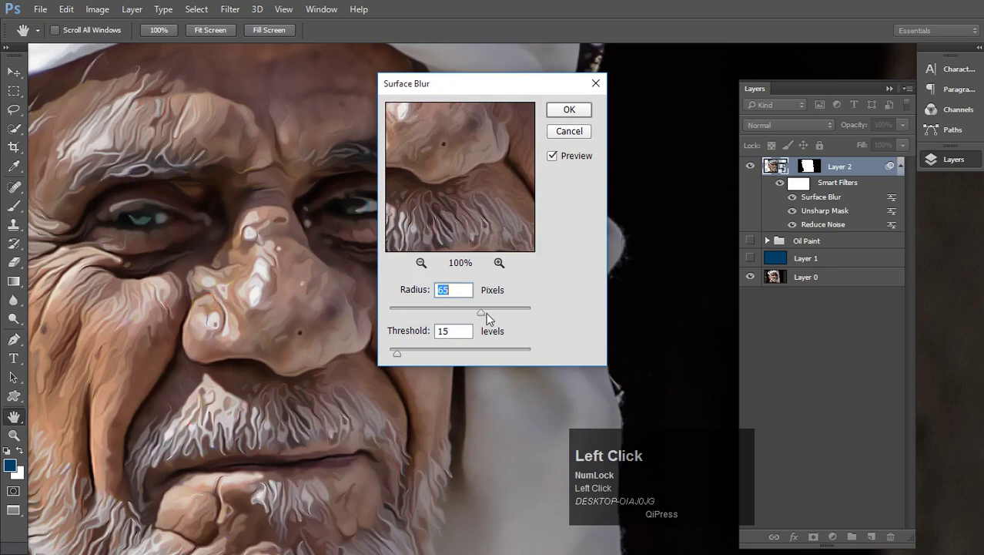
- Test Surface Blur radius and threshold sliders, bringing threshold down to about 16 levels
left_click(487, 315)
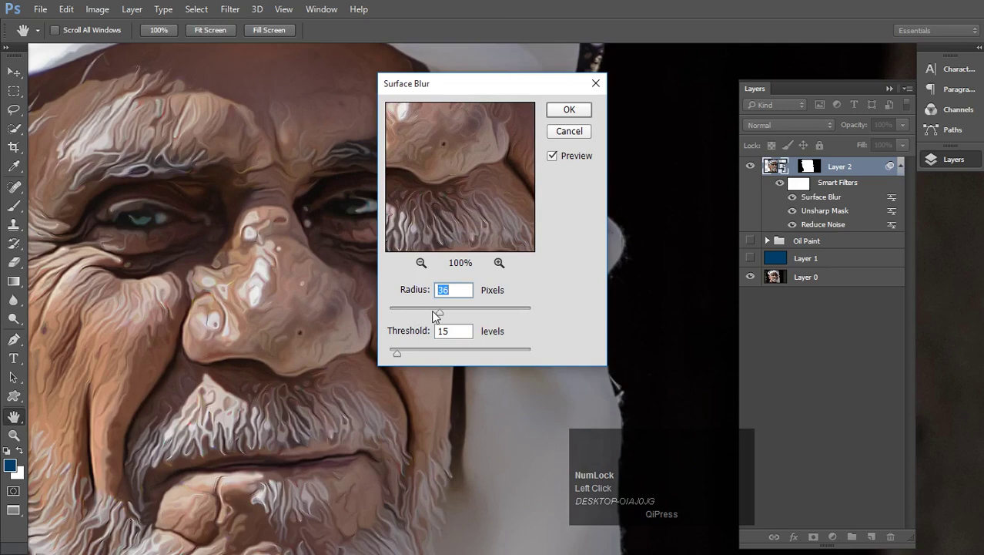
left_click_drag(442, 320, 449, 318)
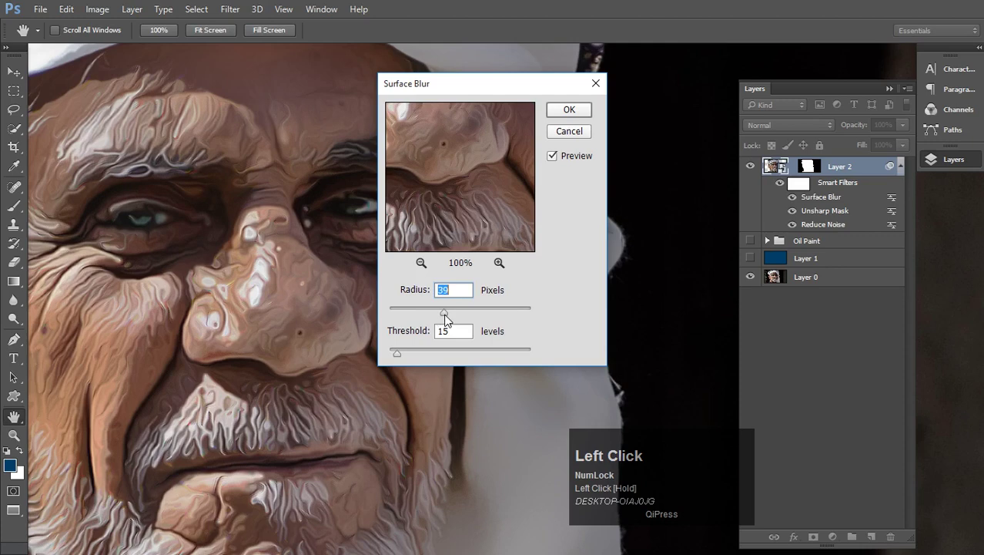
left_click_drag(450, 318, 435, 355)
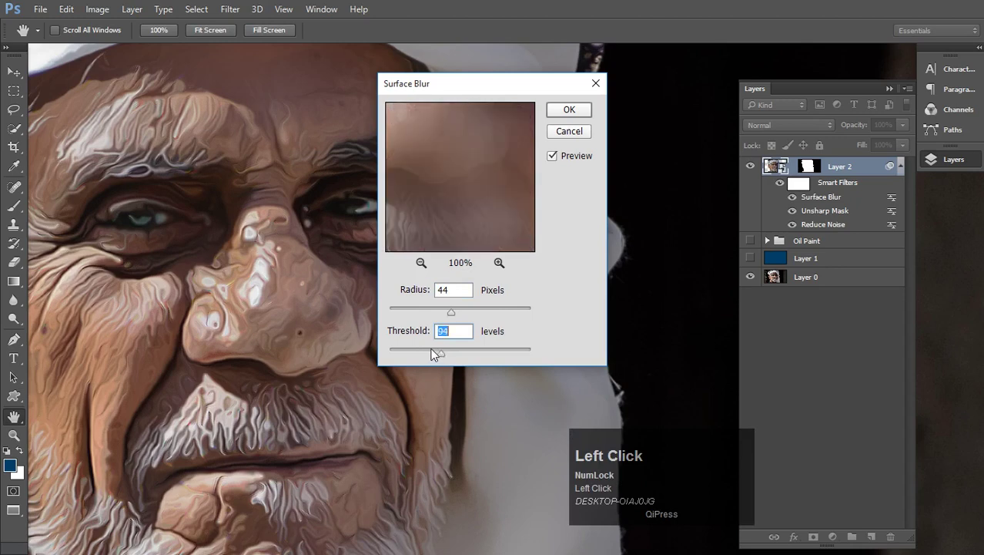
left_click(427, 352)
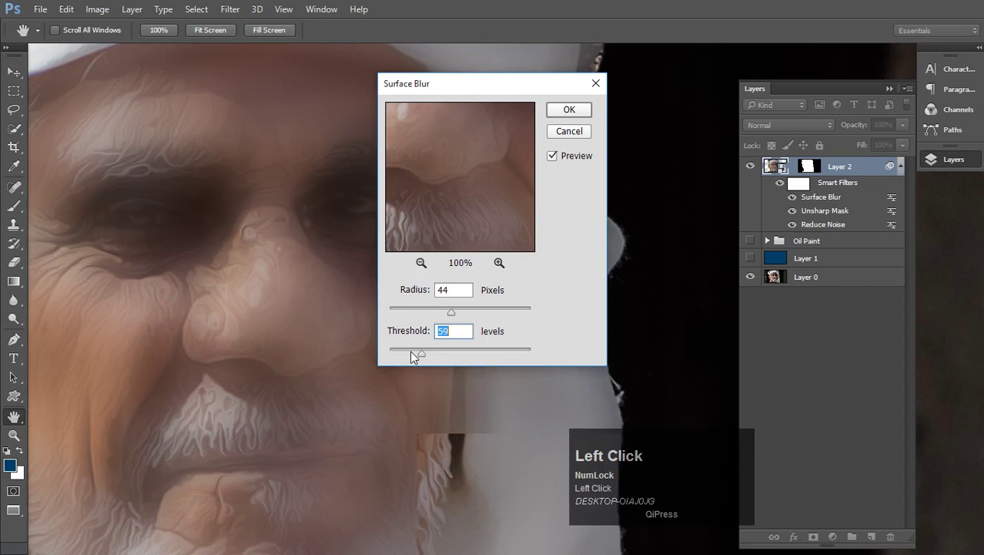
left_click(410, 355)
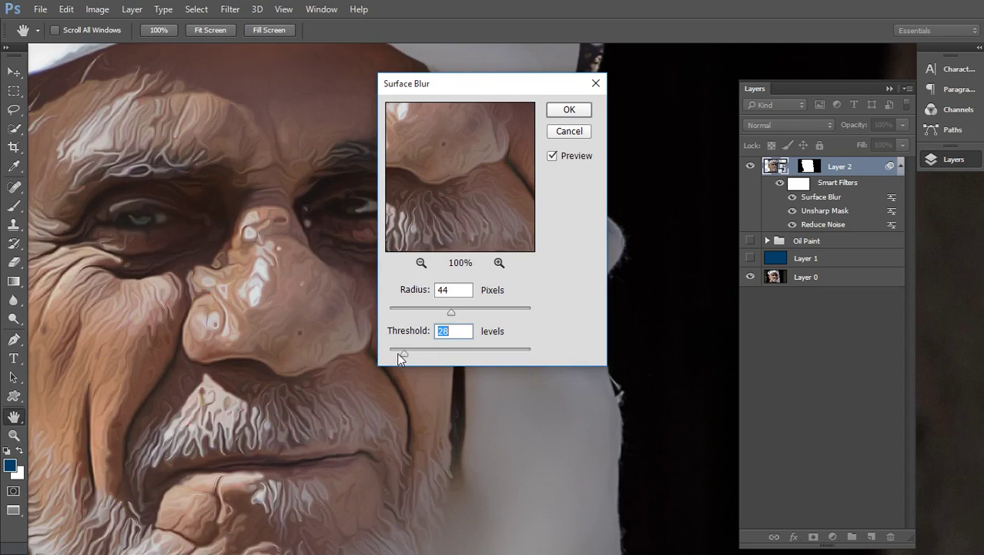
left_click(403, 358)
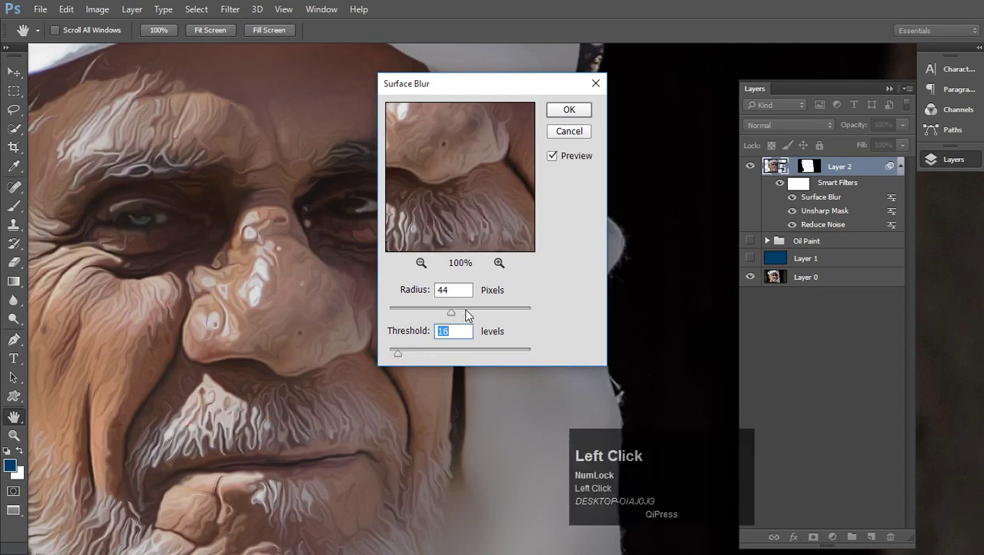
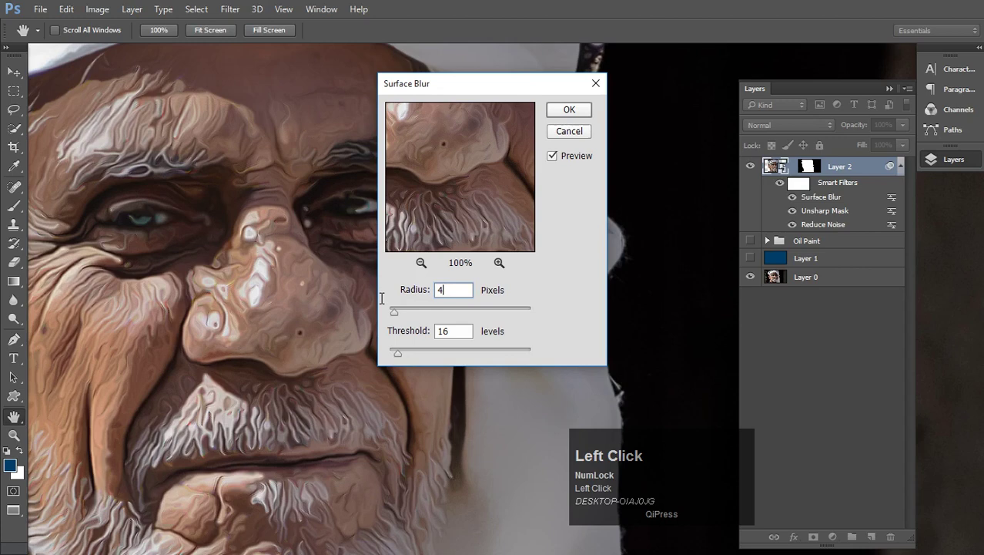
- Enter the final Surface Blur values: radius 60 px, threshold 20 levels
key("Tab")
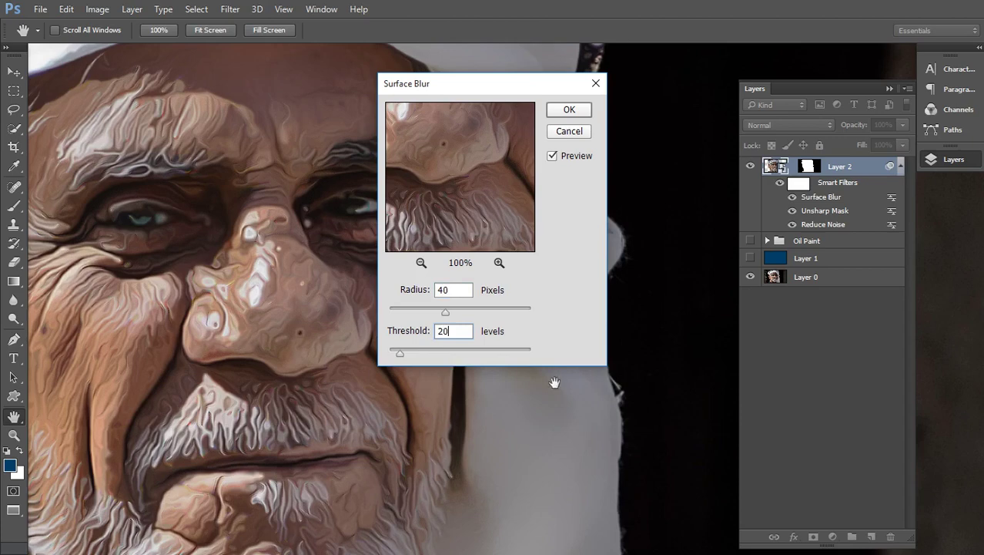
left_click(471, 309)
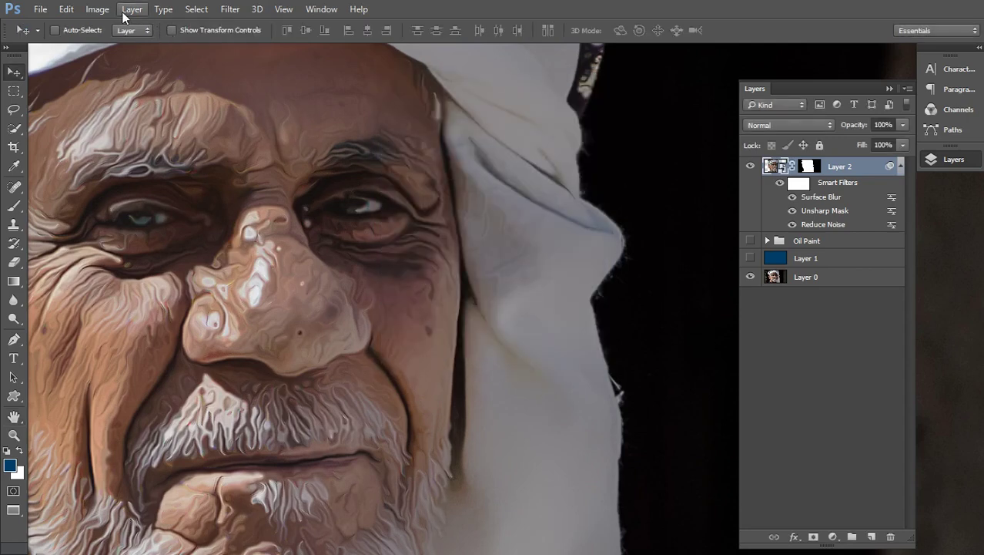
- Apply Surface Blur and add Shadows/Highlights with shadows amount 18%
left_click(104, 16)
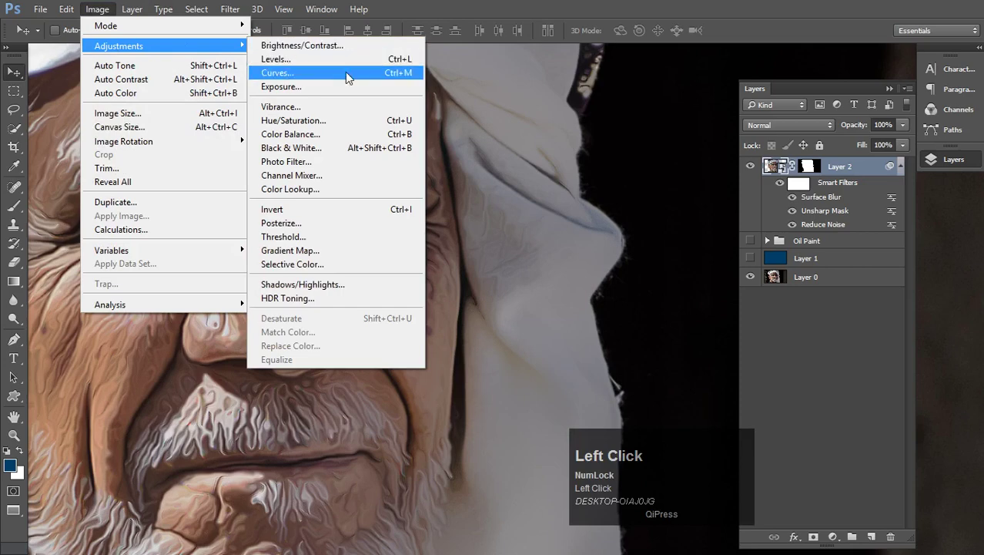
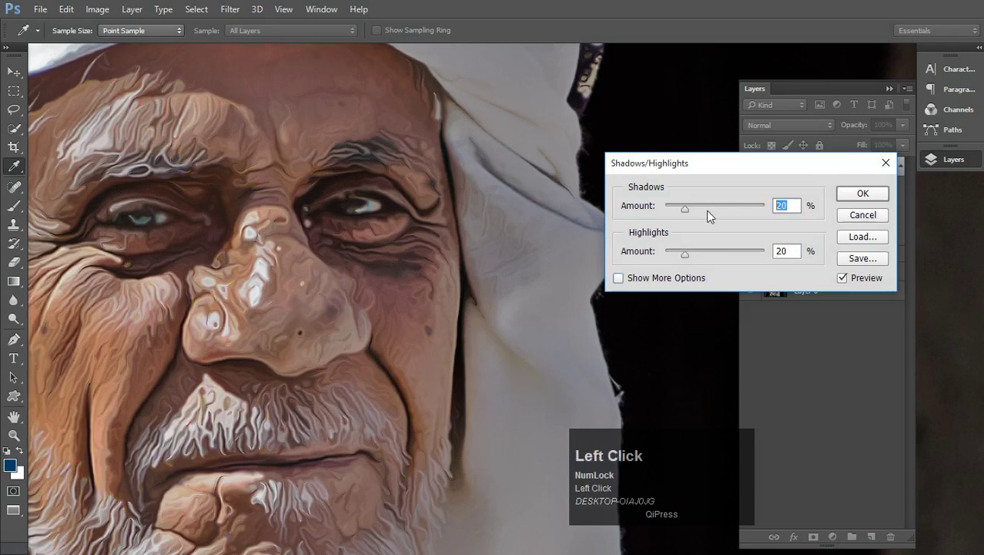
key("Tab")
left_click_drag(690, 208, 744, 212)
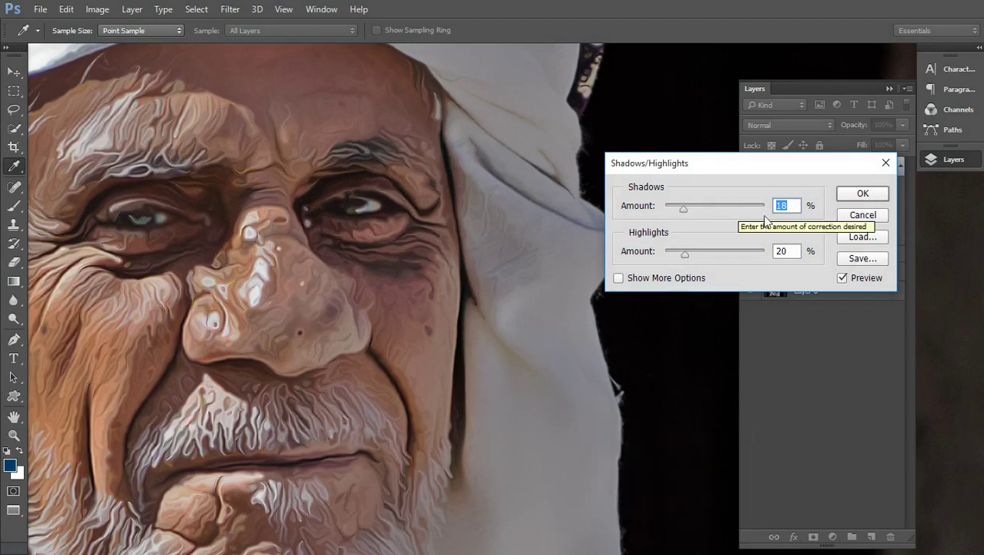
left_click_drag(687, 212, 875, 197)
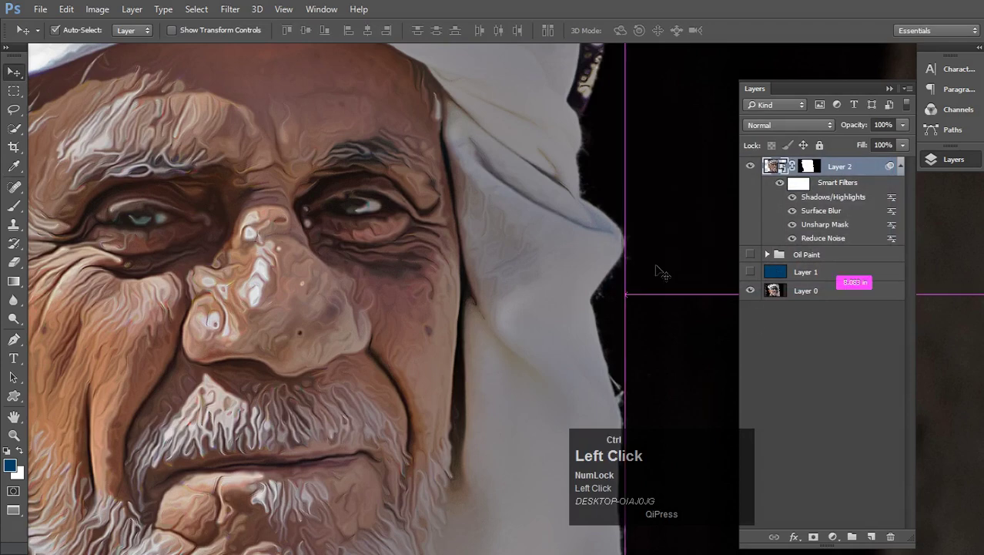
- Fit the whole painted portrait back in the window
key("space")
left_click(316, 300)
key("space")
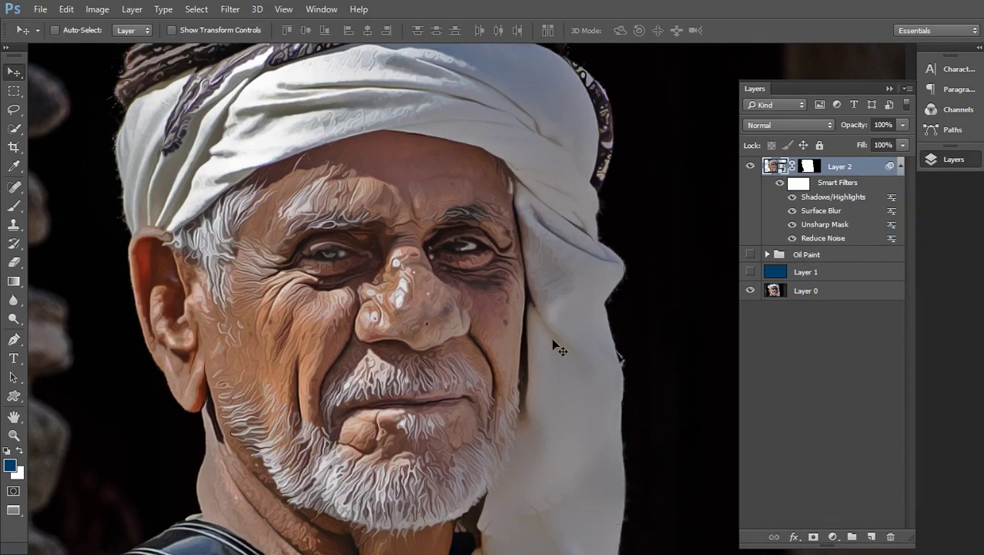
- Add a Levels adjustment layer clipped to Layer 2
left_click(840, 540)
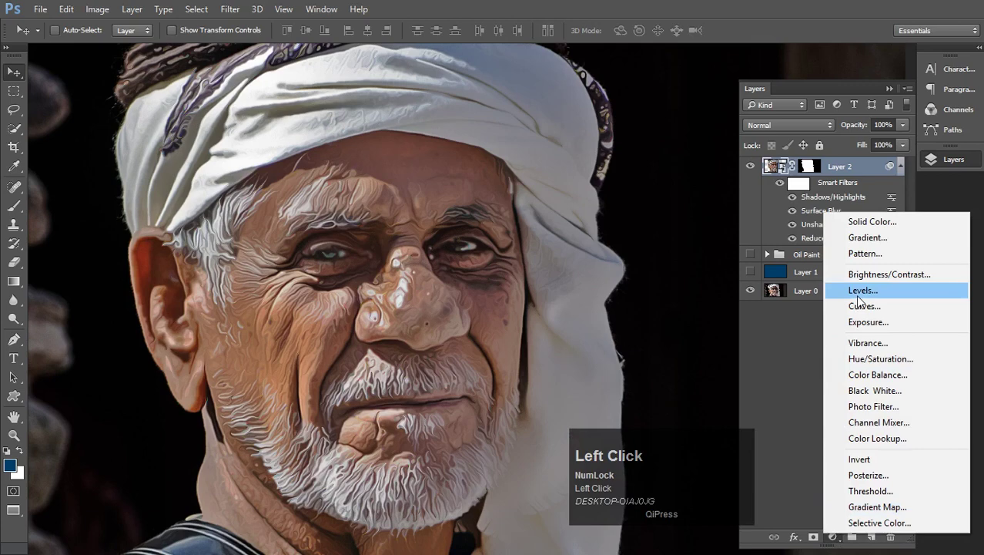
left_click(864, 297)
key("space")
left_click(410, 195)
key("space")
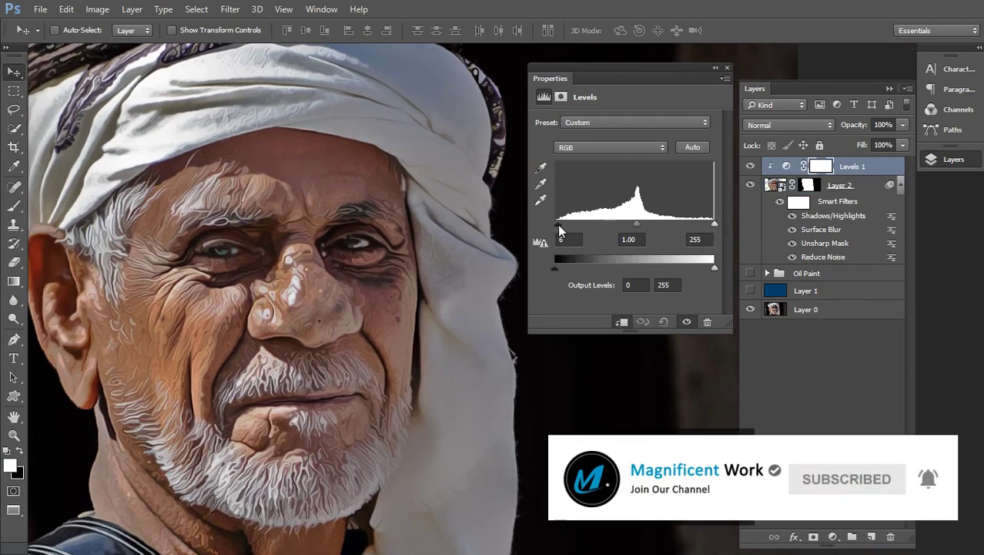
- Set Levels inputs to 34 and 195 and add an empty layer on top
left_click_drag(578, 233, 578, 232)
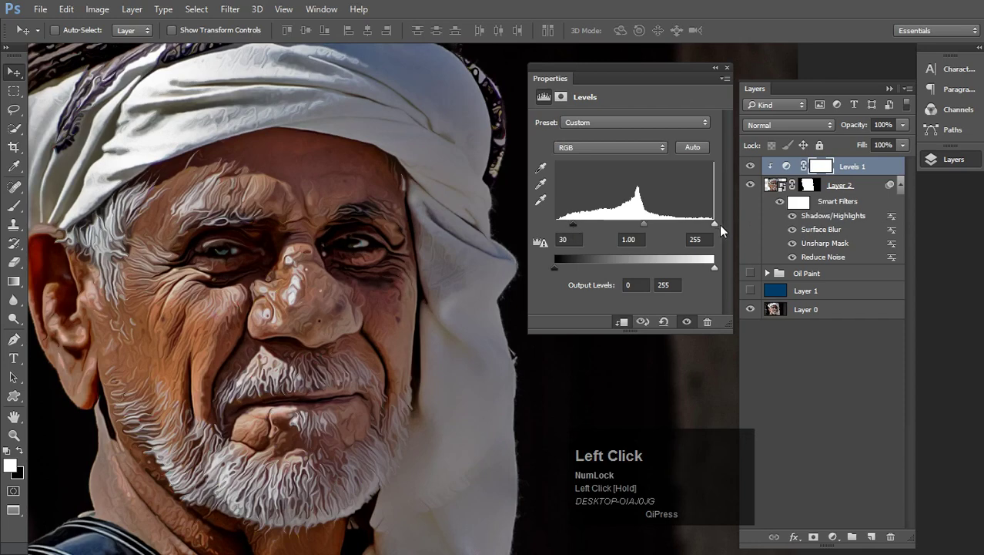
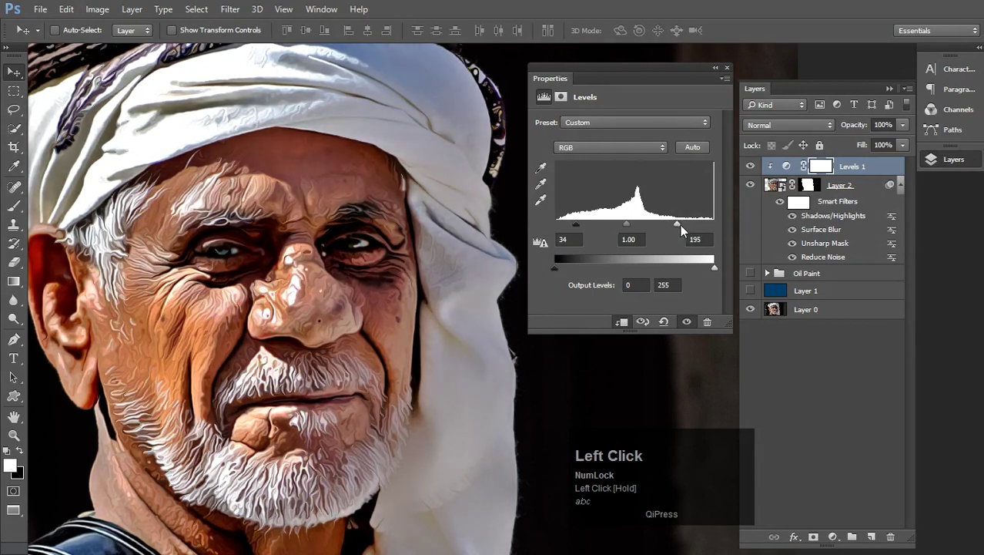
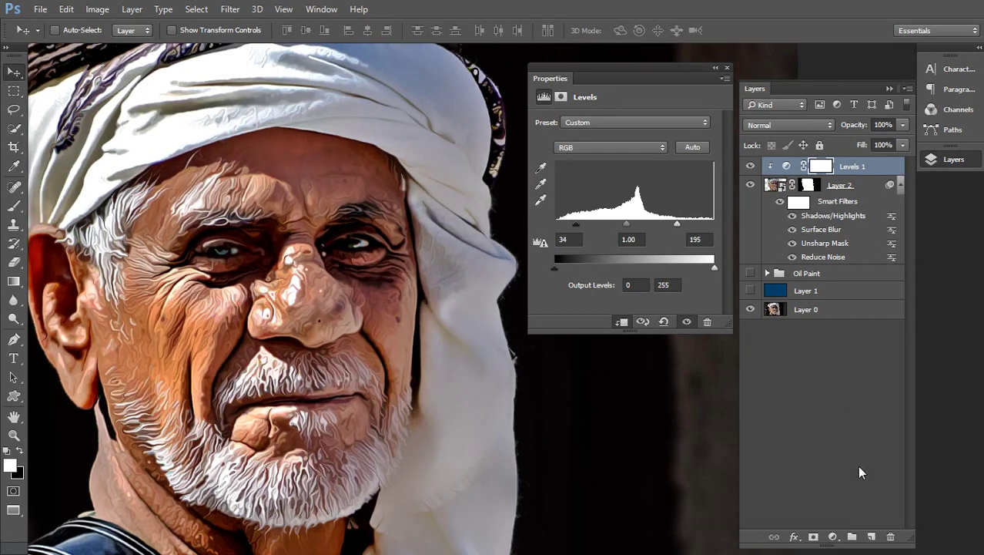
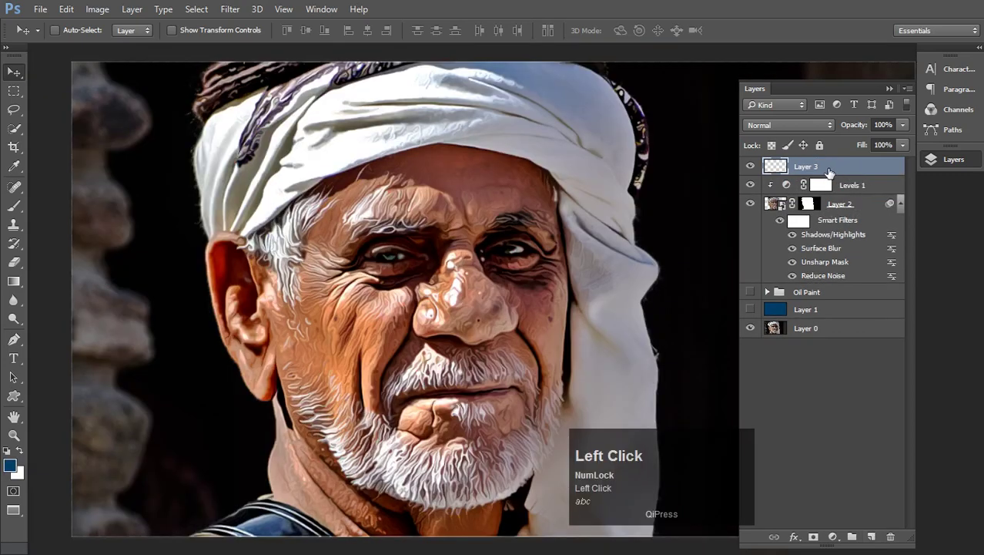
- Delete the empty Layer 3 and zoom in on the man's face
key("Delete")
left_click(816, 401)
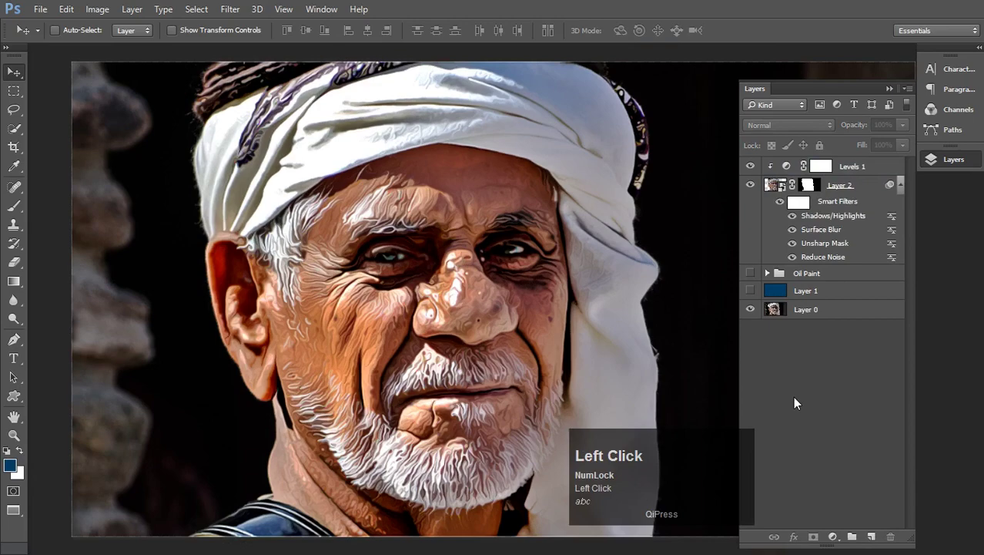